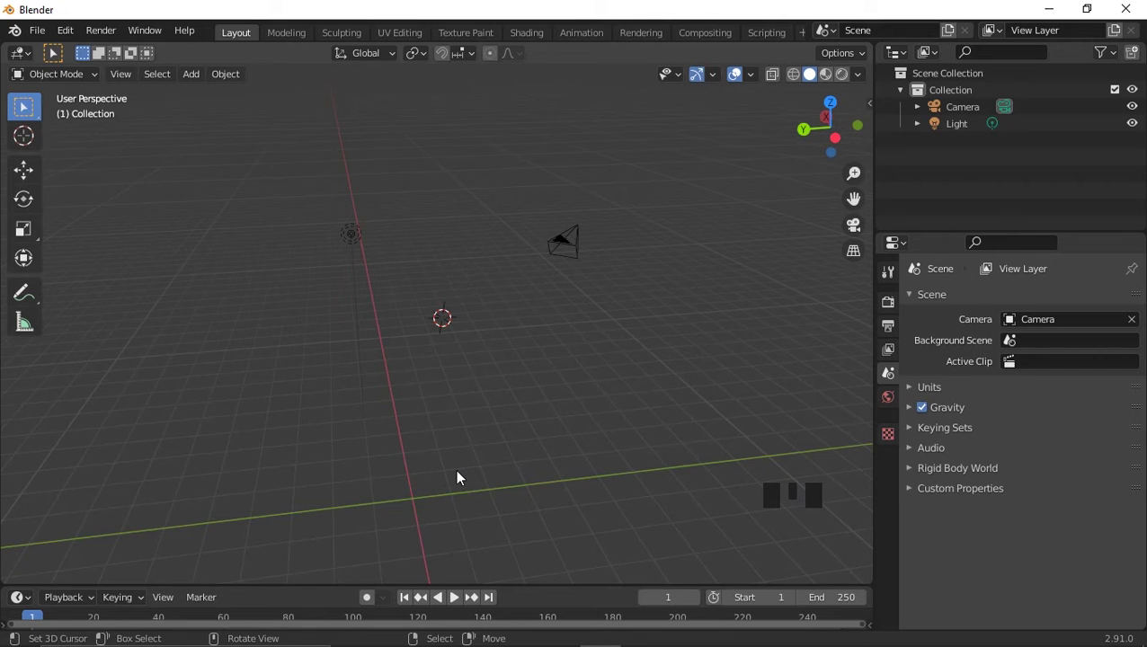
Add a cube via Shift+A and start moving it toward the scene centre with G.
{"action": "left_click_drag", "start_coordinate": [476, 469], "coordinate": [532, 222]}
{"action": "left_click", "coordinate": [532, 222]}
{"action": "left_click", "coordinate": [334, 201]}
{"action": "left_click", "coordinate": [678, 274]}
{"action": "left_click", "coordinate": [641, 222]}
{"action": "left_click", "coordinate": [598, 331]}
{"action": "left_click", "coordinate": [613, 204]}
{"action": "left_click_drag", "start_coordinate": [584, 321], "coordinate": [589, 321]}
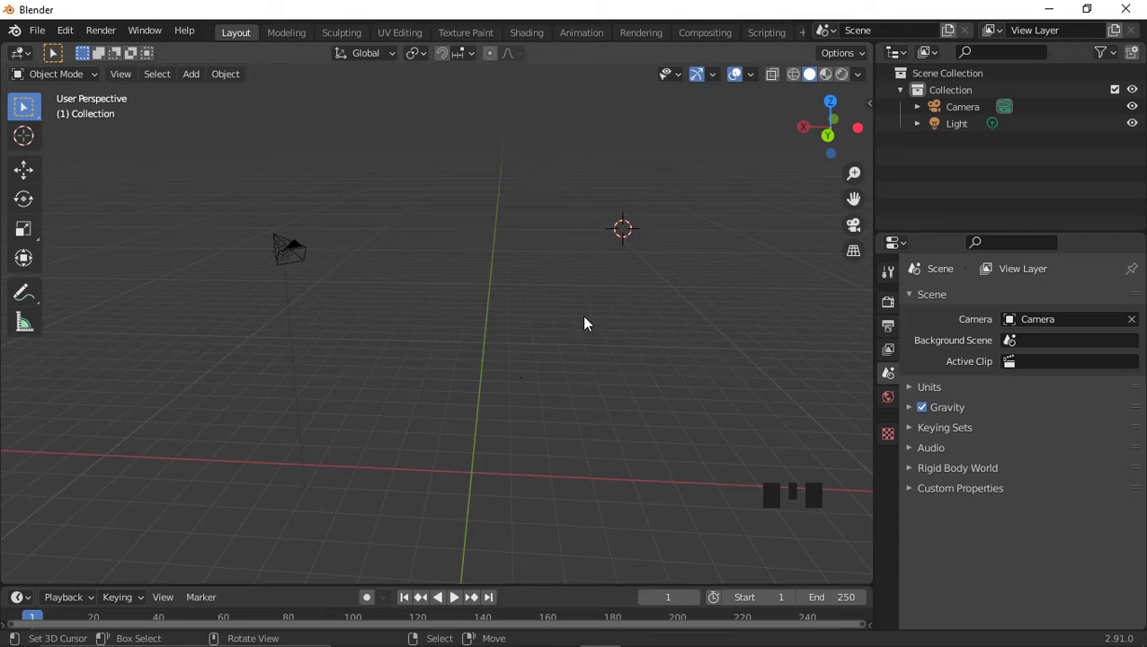
{"action": "left_click_drag", "start_coordinate": [535, 355], "coordinate": [457, 377]}
{"action": "key", "text": "shift+a"}
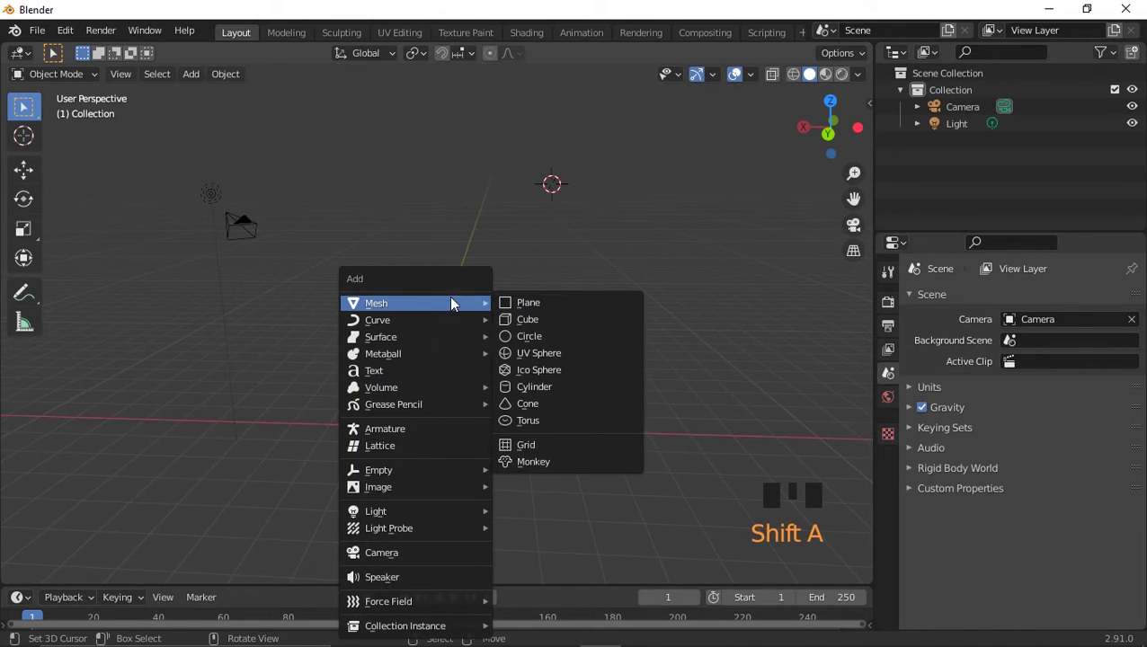
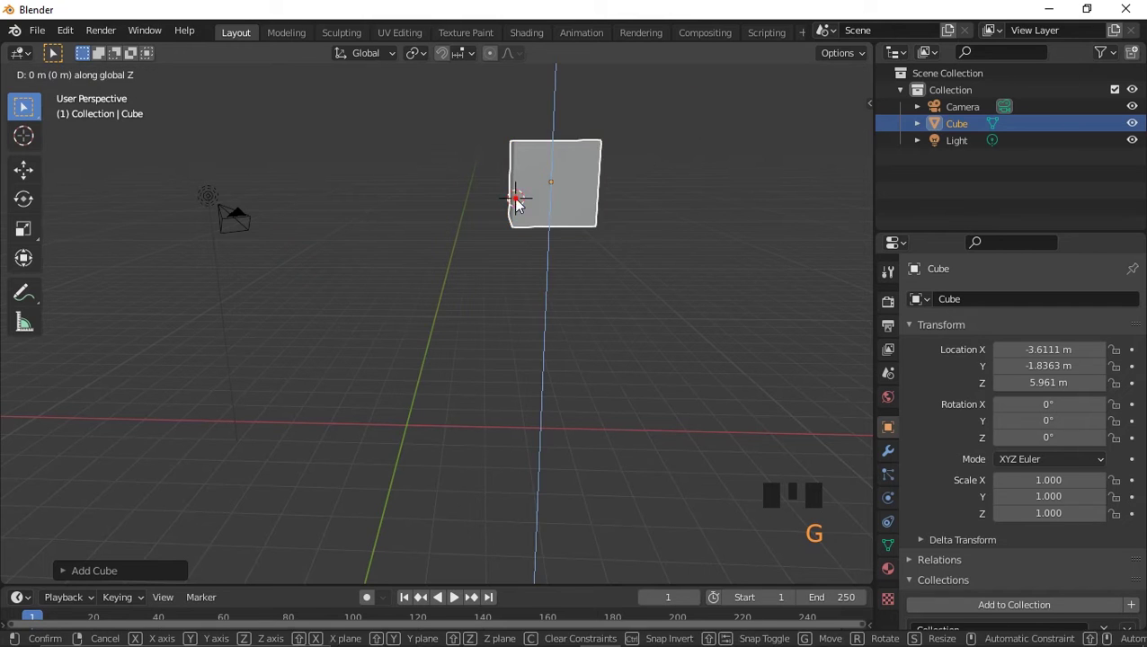
{"action": "key", "text": "g"}
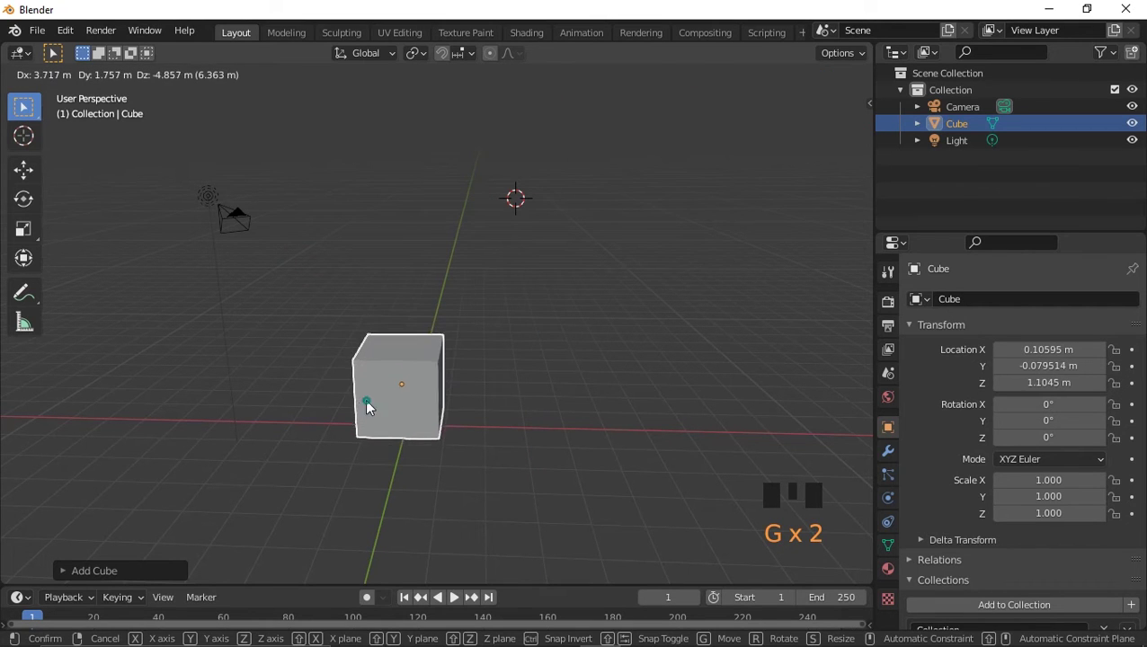
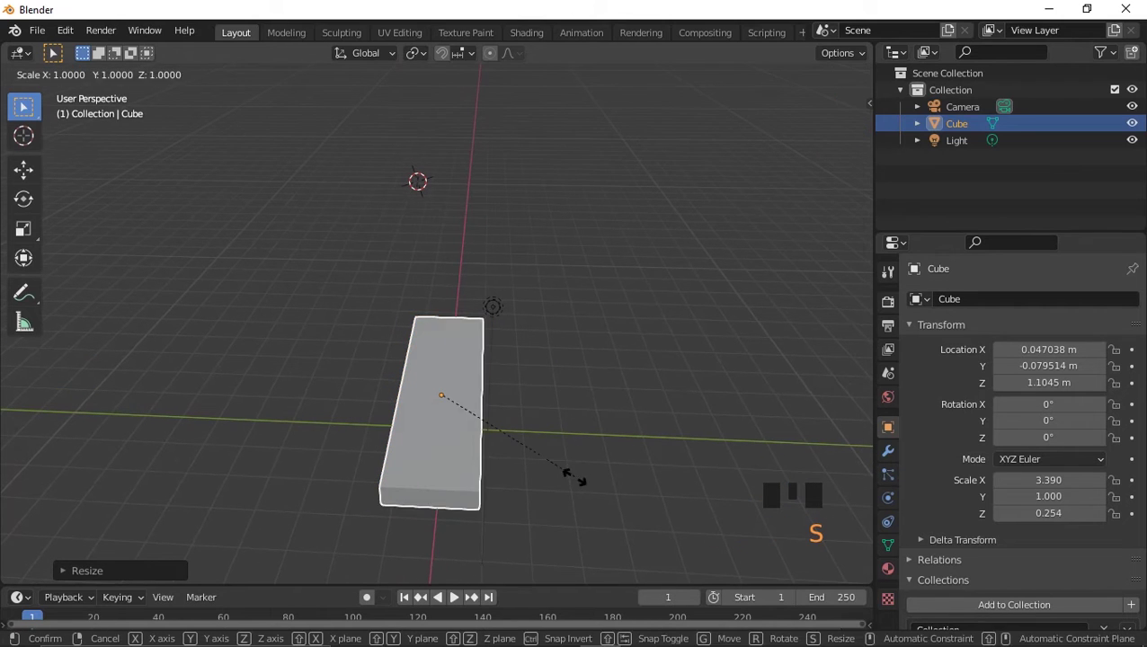
Scale the slab wider and lower it along Z closer to the floor.
{"action": "key", "text": "s"}
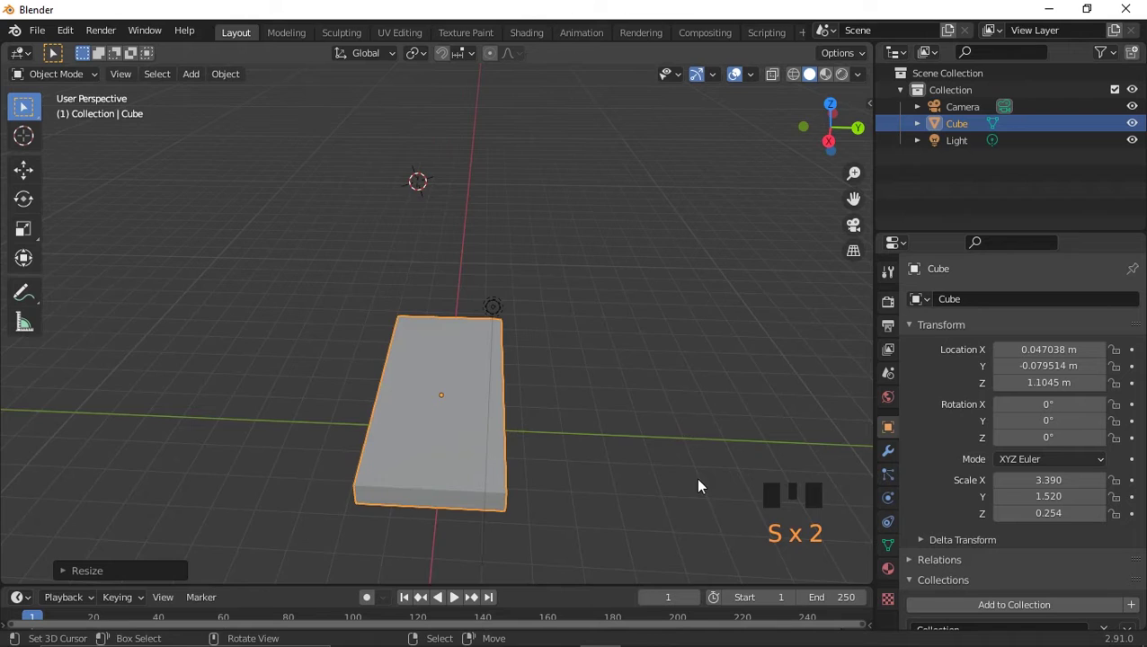
{"action": "left_click_drag", "start_coordinate": [649, 478], "coordinate": [521, 461]}
{"action": "key", "text": "z"}
{"action": "key", "text": "g"}
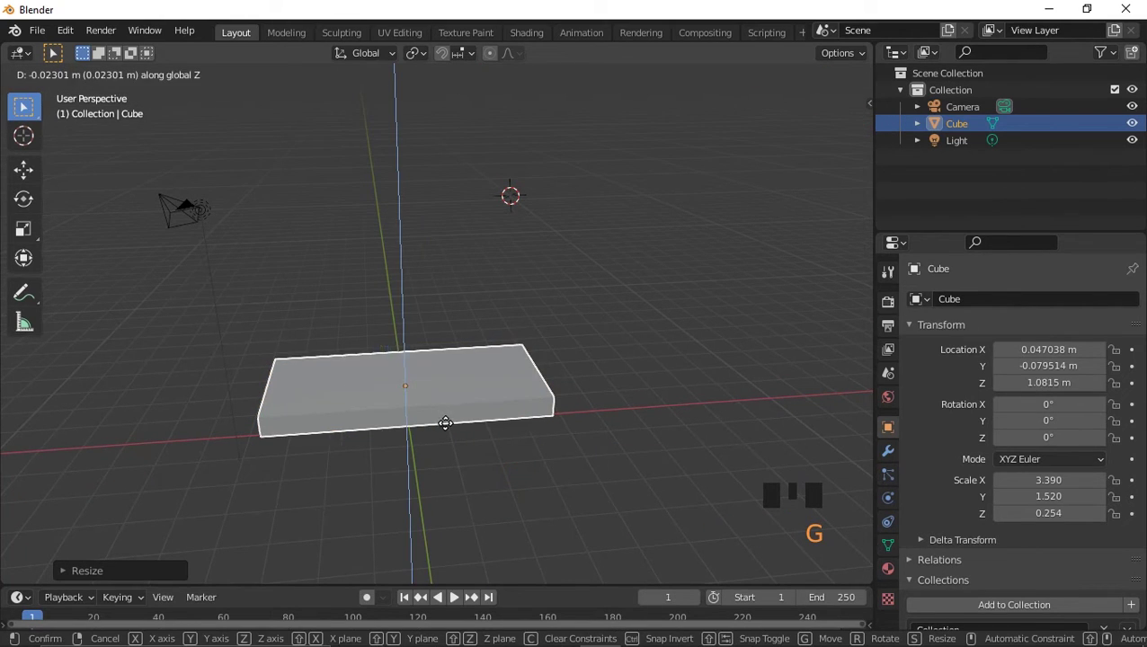
{"action": "left_click_drag", "start_coordinate": [480, 388], "coordinate": [470, 452]}
{"action": "scroll", "scroll_direction": "up", "scroll_amount": 3}
Orbit around the slab to check its placement from several angles.
{"action": "left_click_drag", "start_coordinate": [386, 455], "coordinate": [84, 74]}
{"action": "left_click_drag", "start_coordinate": [84, 74], "coordinate": [133, 100]}
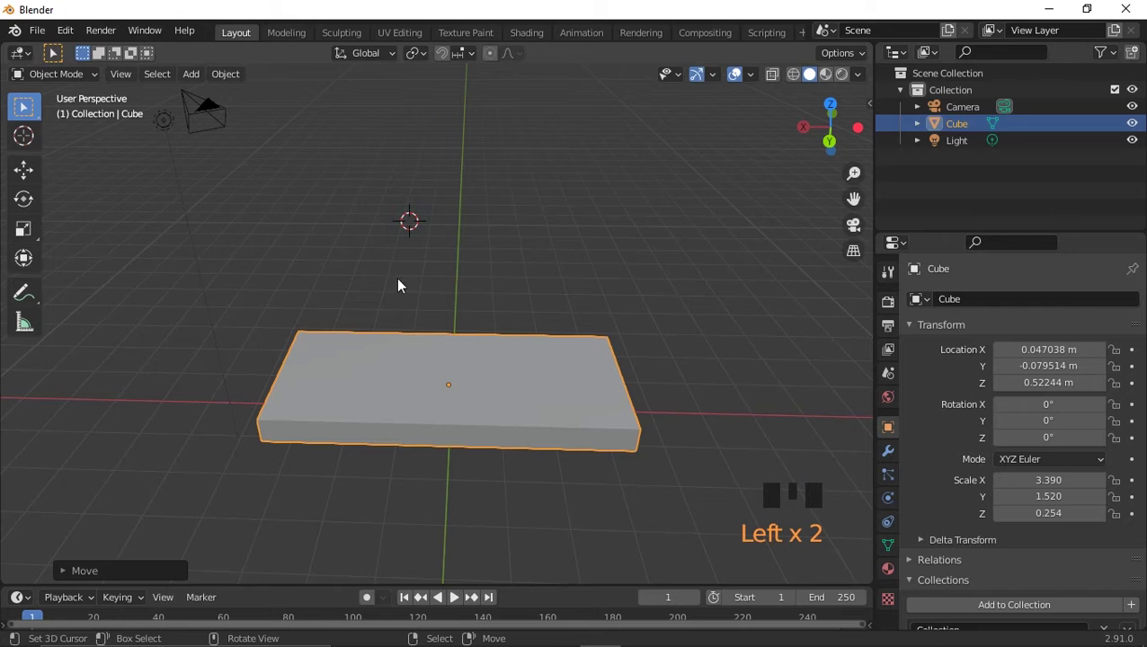
{"action": "left_click", "coordinate": [83, 73]}
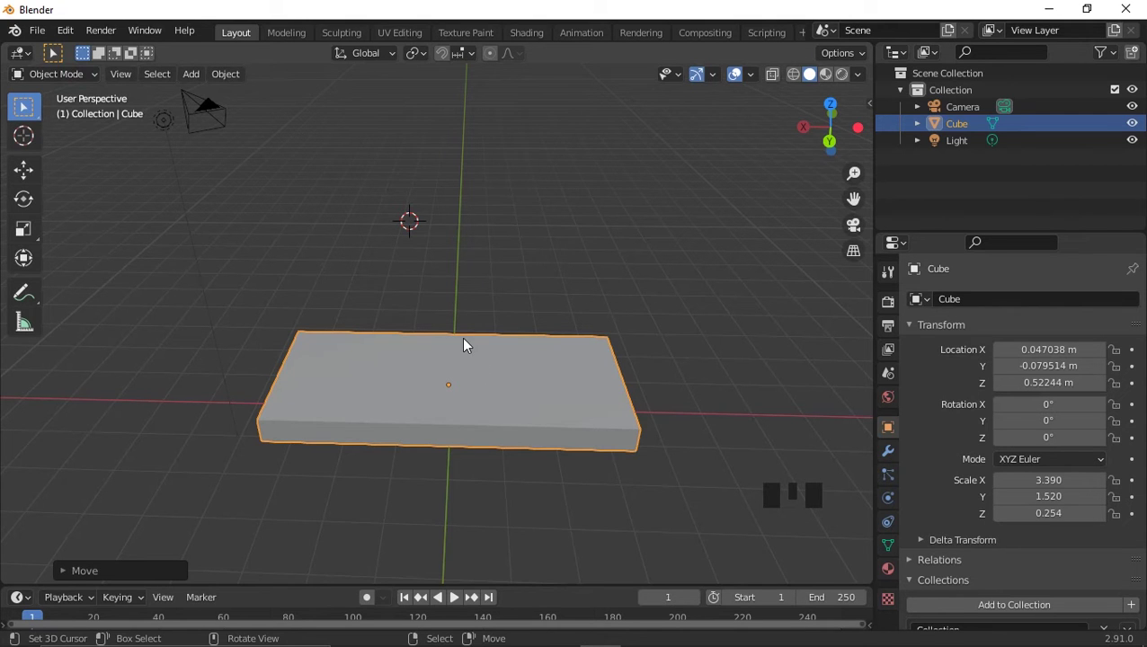
{"action": "left_click_drag", "start_coordinate": [499, 415], "coordinate": [86, 81]}
{"action": "left_click", "coordinate": [86, 82]}
{"action": "left_click", "coordinate": [86, 81]}
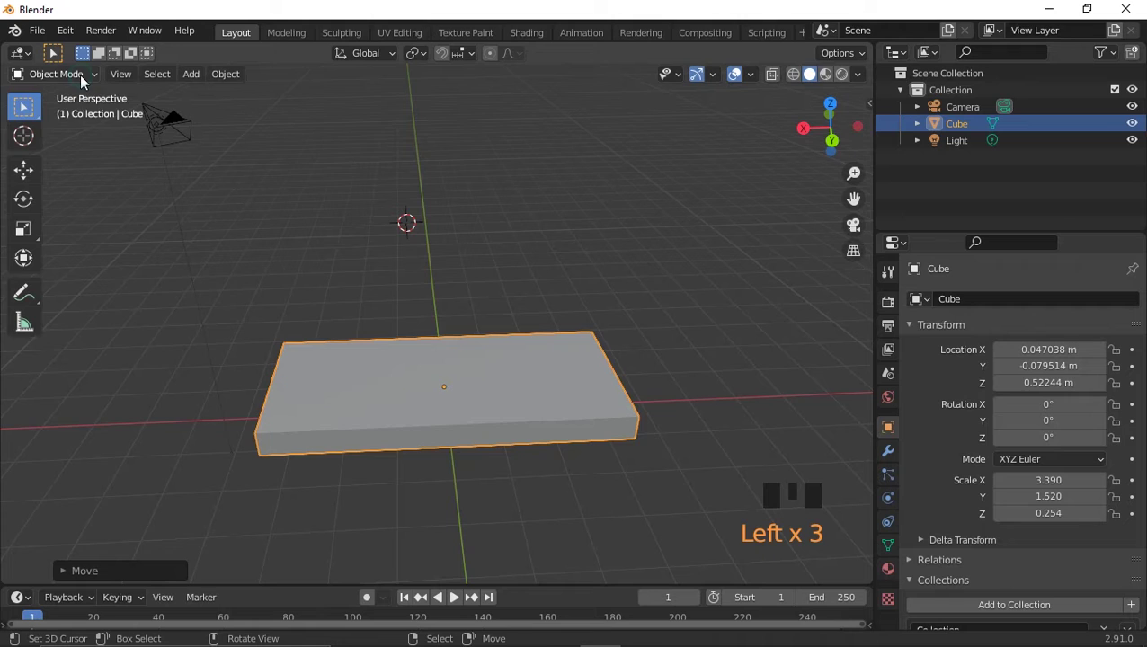
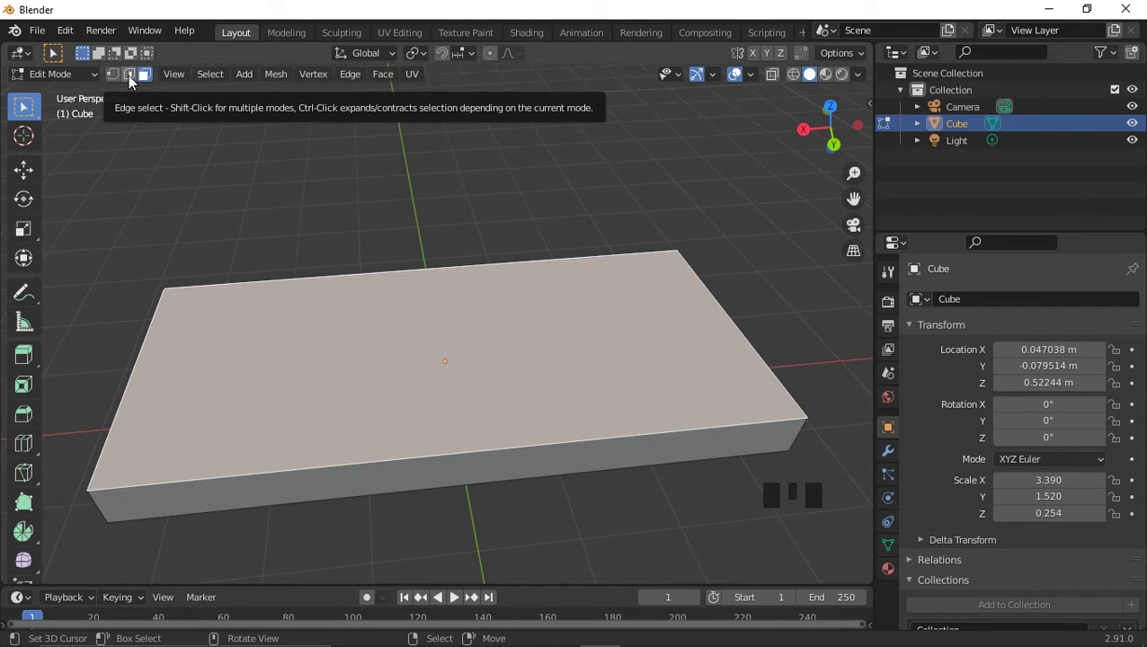
Enable edge and face selection in Edit Mode so the slab's faces can be picked.
{"action": "left_click", "coordinate": [134, 81]}
{"action": "left_click_drag", "start_coordinate": [144, 79], "coordinate": [133, 82]}
{"action": "double_click", "coordinate": [140, 82]}
{"action": "left_click", "coordinate": [114, 77]}
{"action": "left_click_drag", "start_coordinate": [121, 81], "coordinate": [144, 82]}
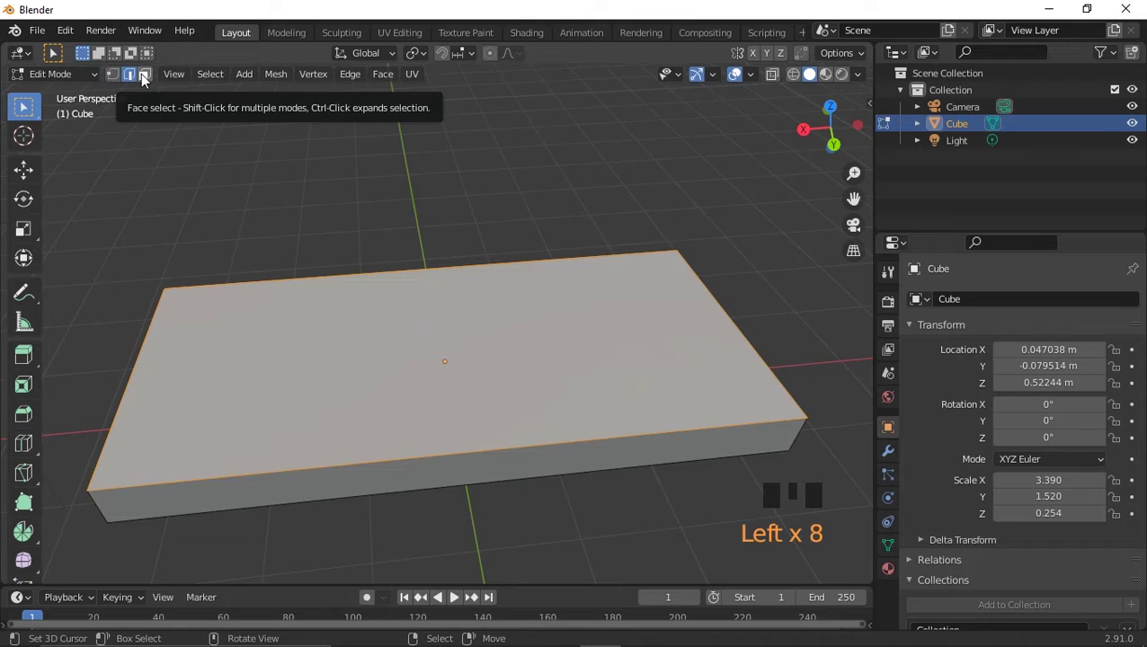
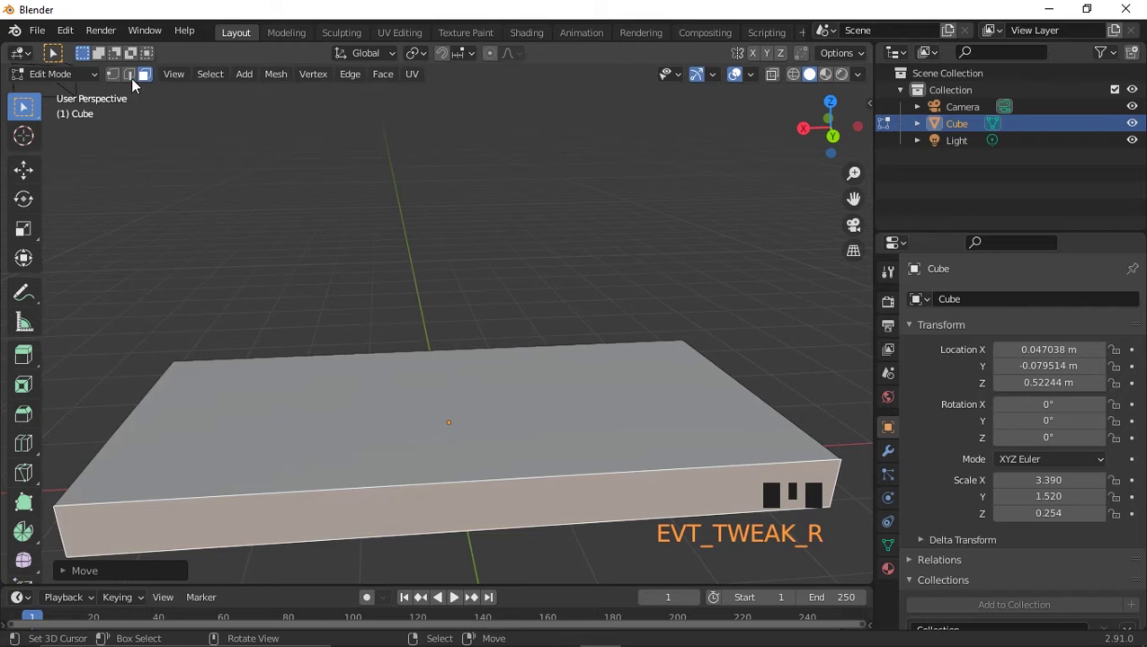
{"action": "left_click", "coordinate": [162, 141]}
Orbit the view around the slab before cutting the edge loops.
{"action": "left_click_drag", "start_coordinate": [152, 496], "coordinate": [300, 434]}
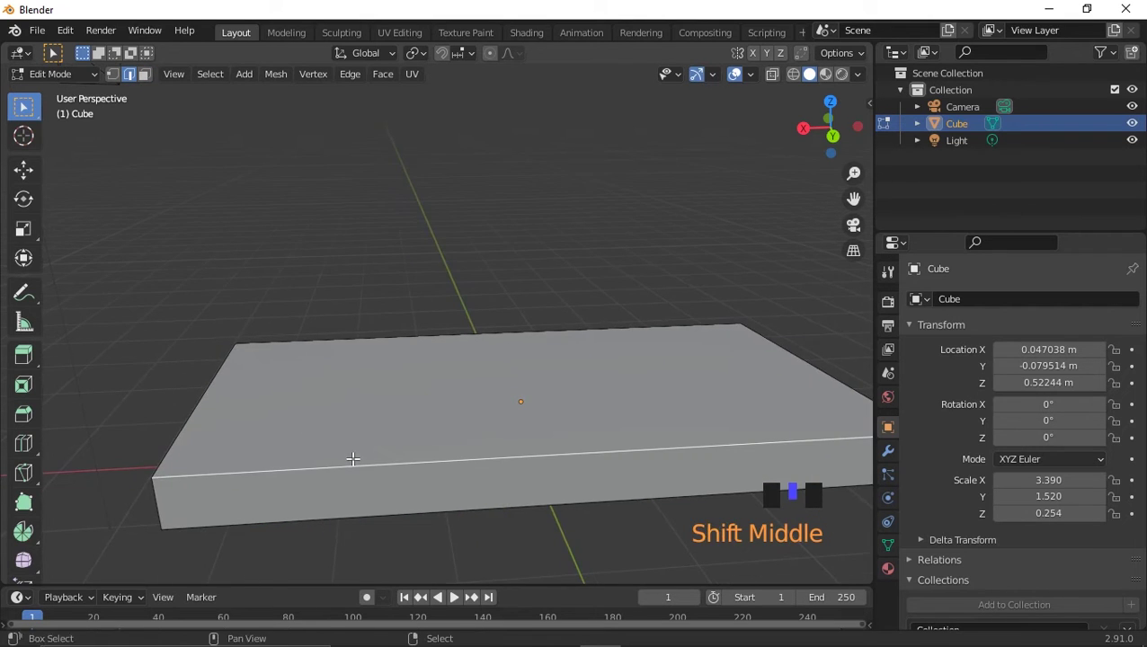
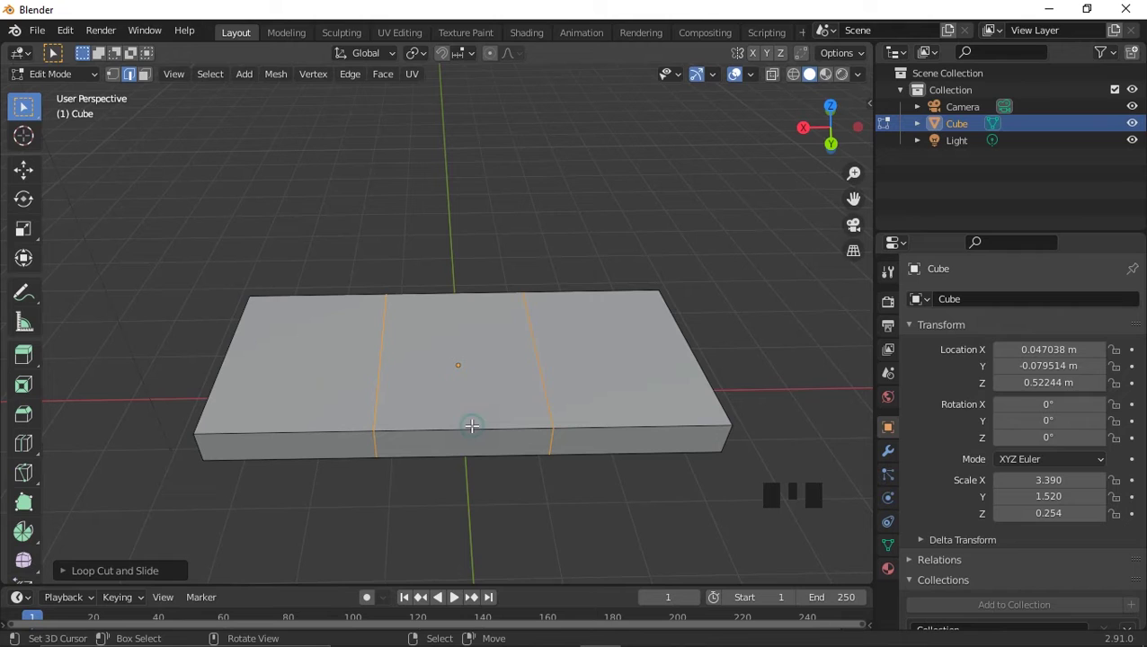
Scale the two new edge loops apart toward the slab's edges.
{"action": "key", "text": "s"}
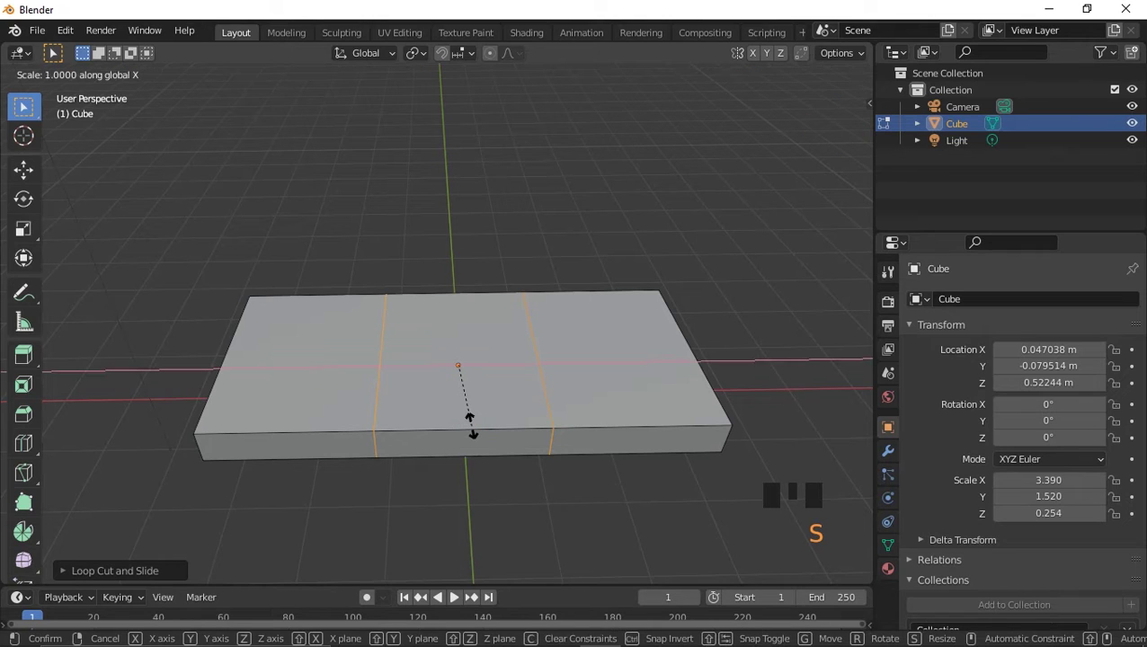
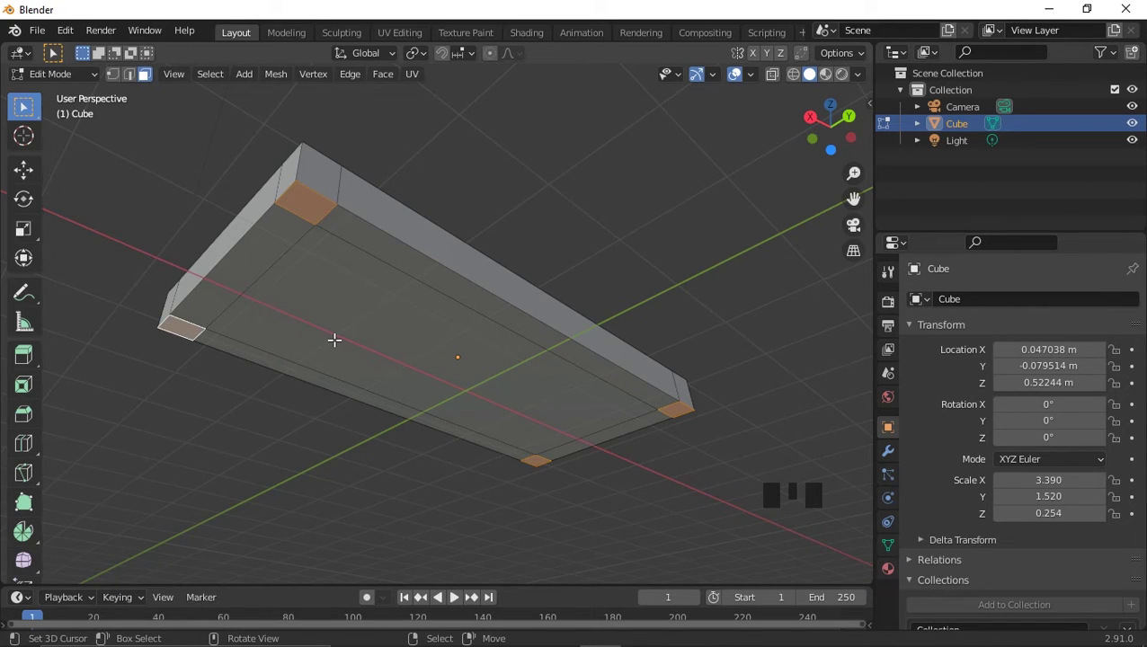
Extrude the corner patches downward into legs, undoing and redoing one extrusion.
{"action": "key", "text": "e"}
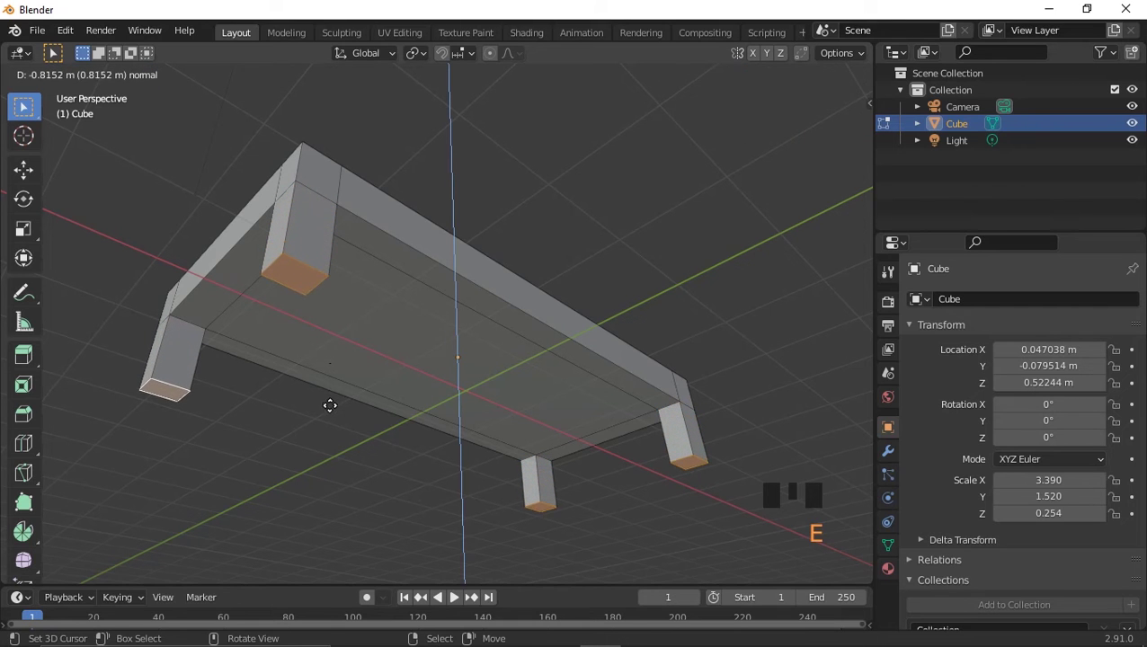
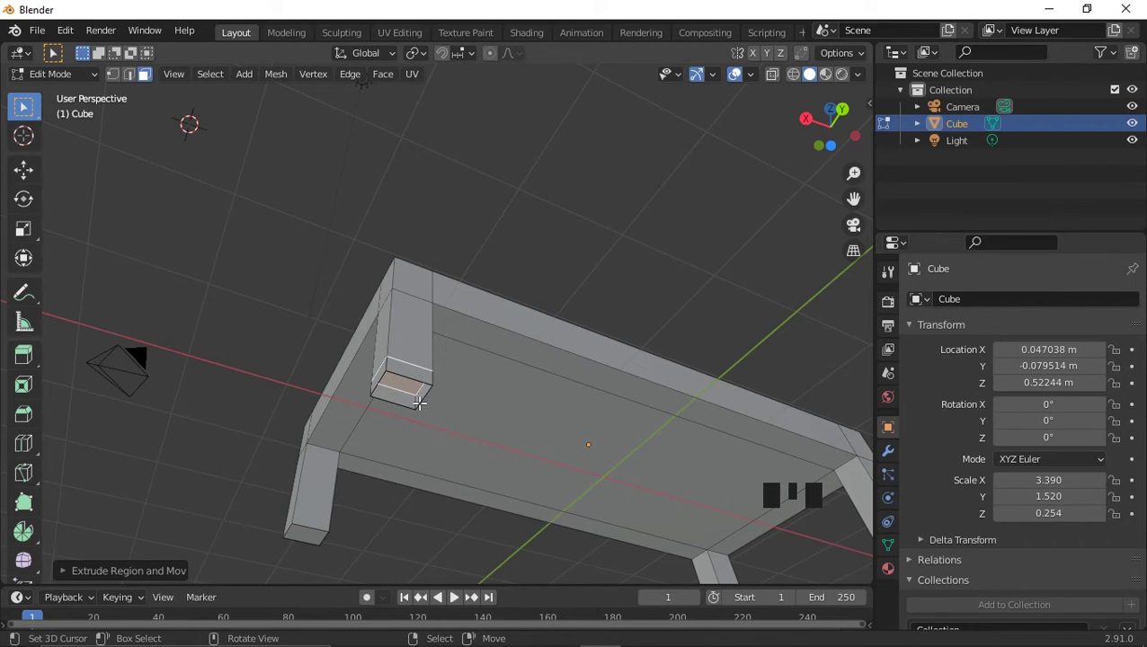
{"action": "key", "text": "ctrl+z"}
{"action": "key", "text": "e"}
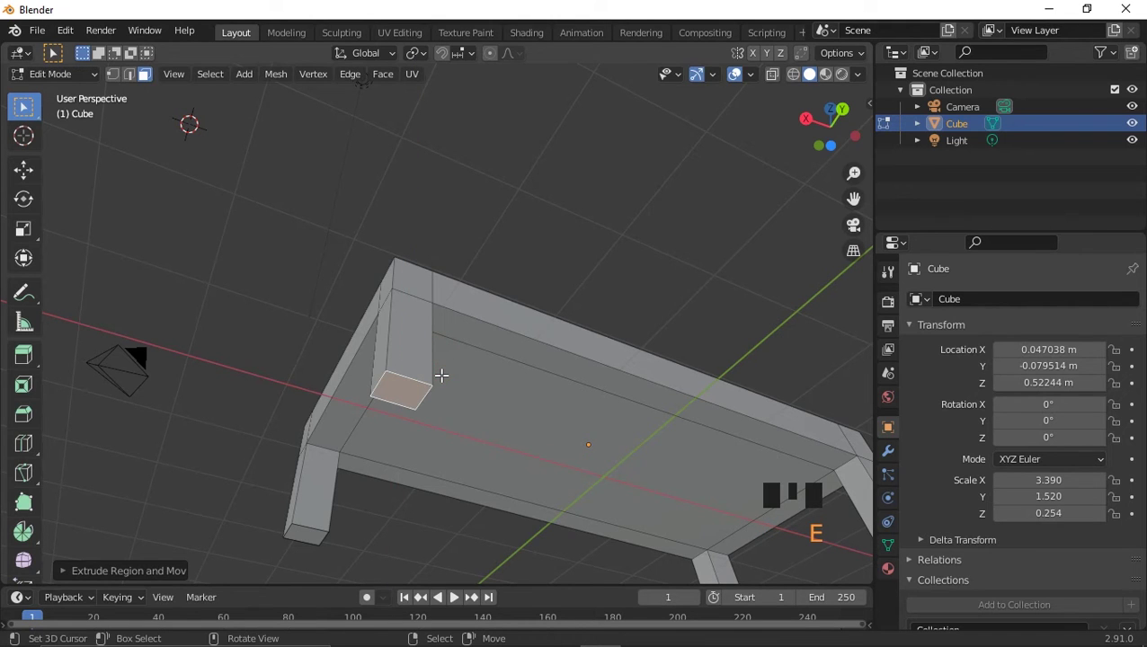
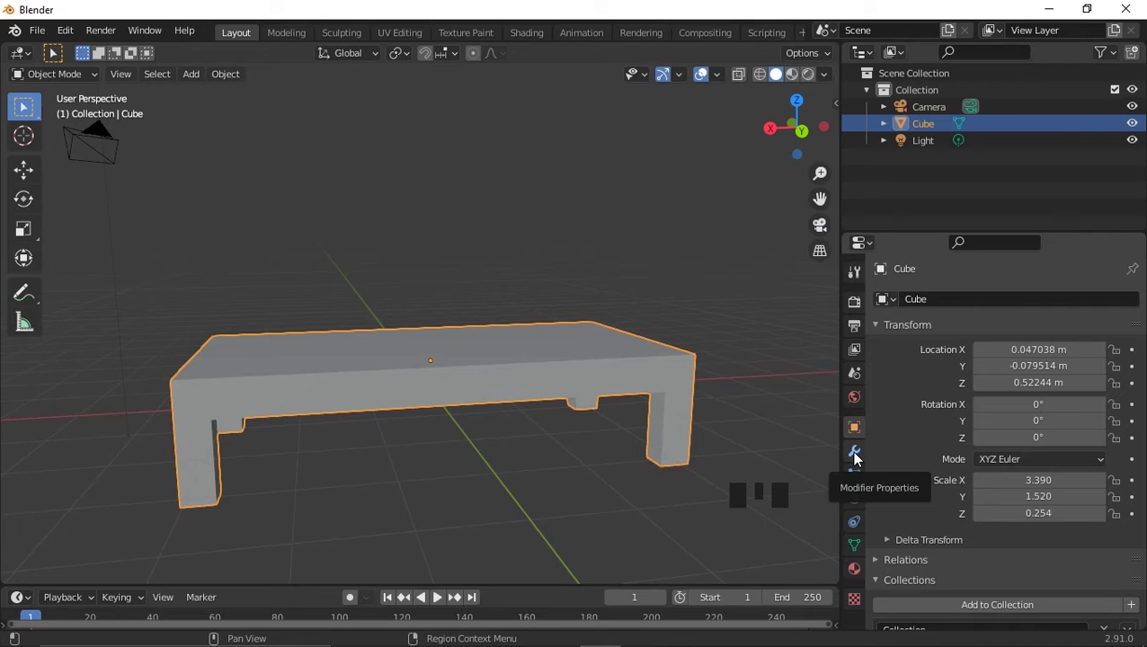
Show the Modifier Properties panel for the table.
{"action": "left_click", "coordinate": [859, 457]}
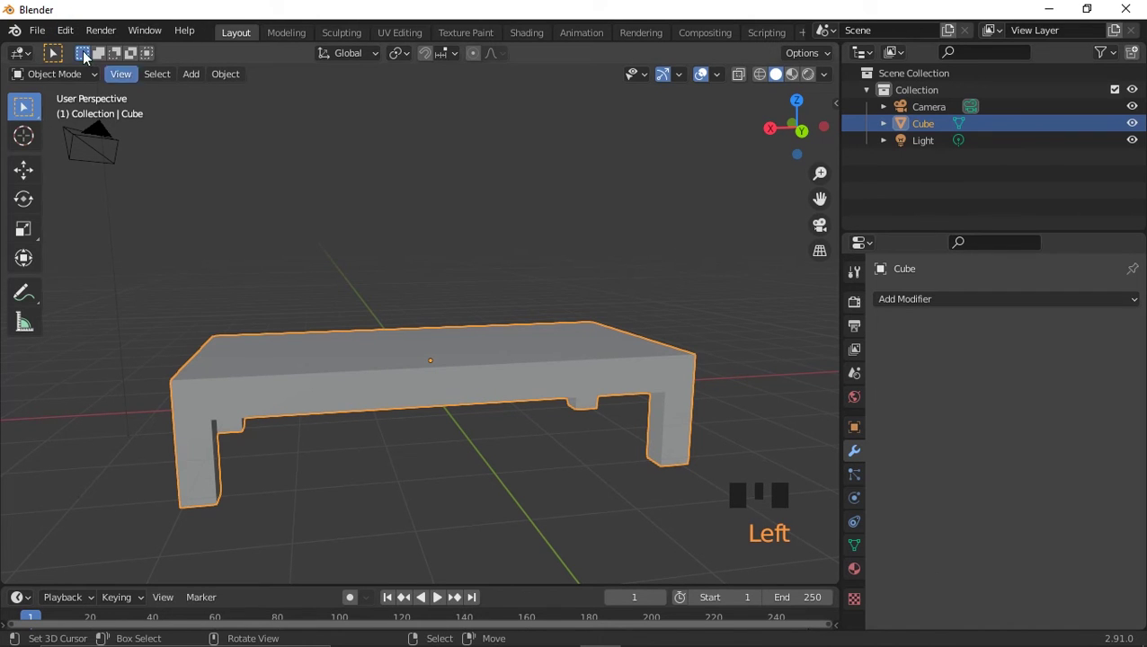
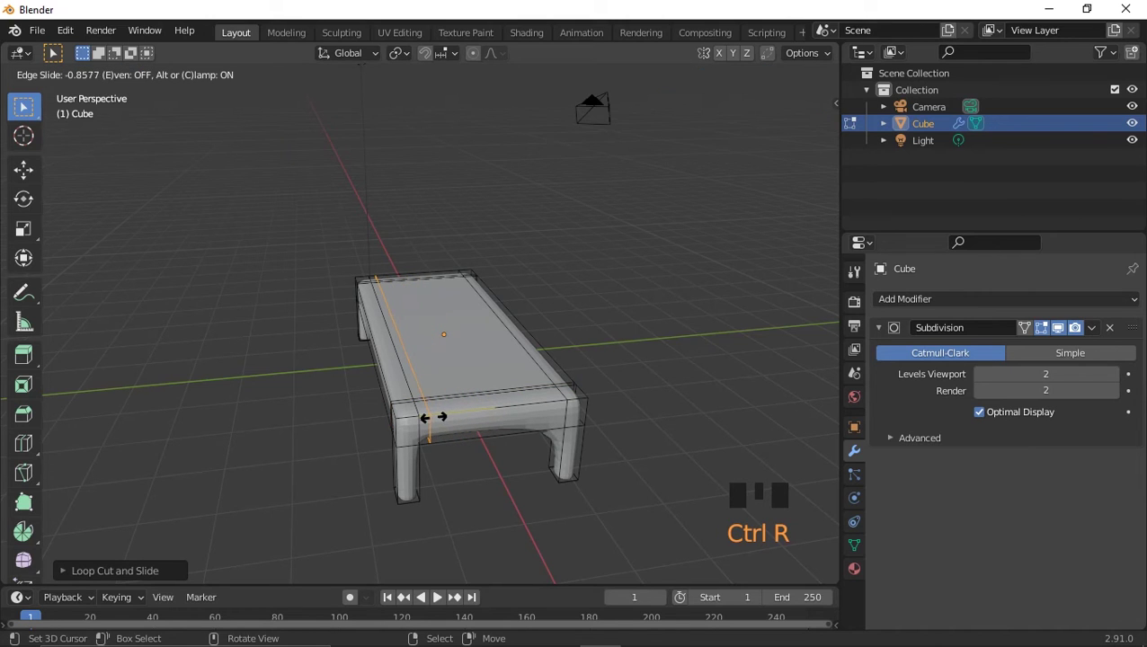
Cut extra edge loops across the table top and sides, sliding one close to the top's rim.
{"action": "key", "text": "ctrl+r"}
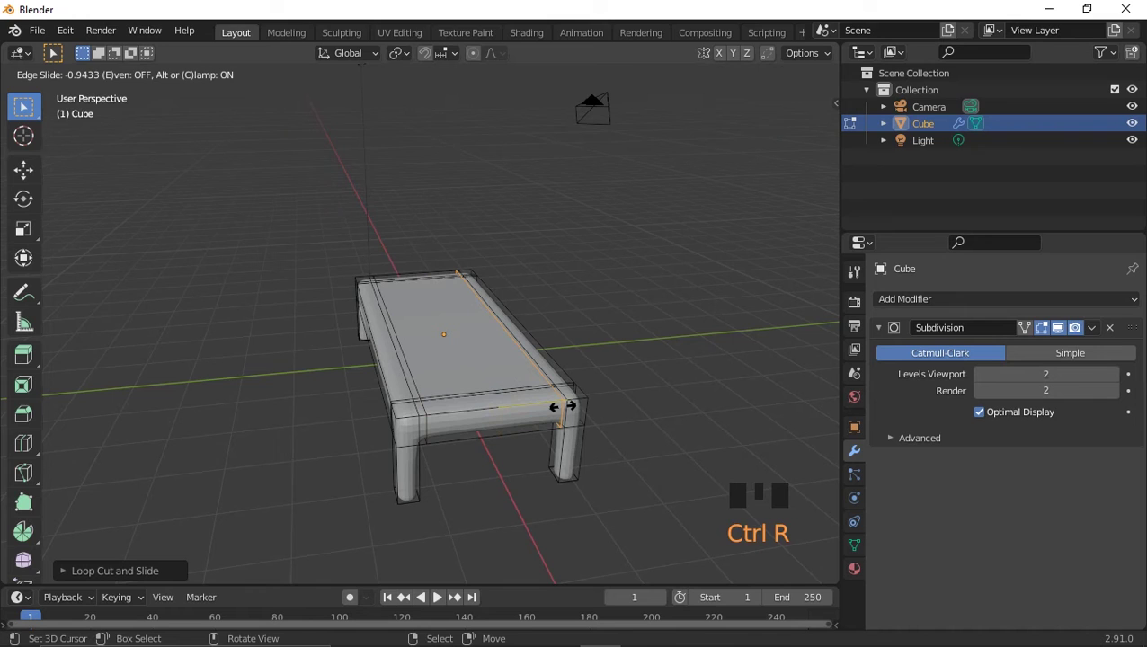
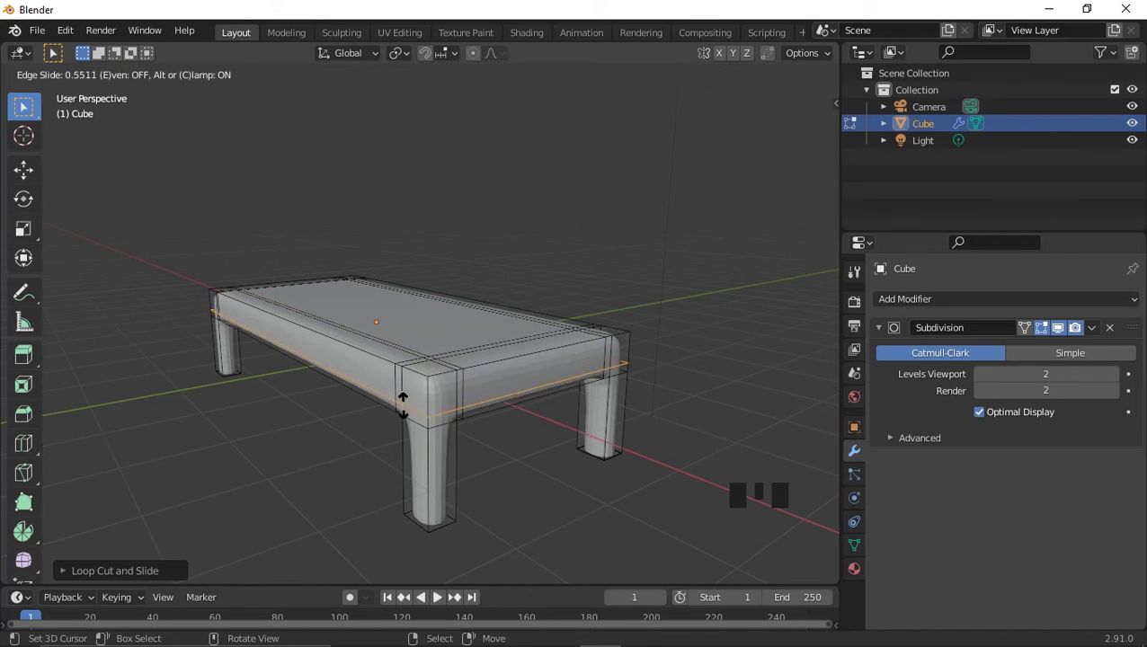
{"action": "left_click_drag", "start_coordinate": [546, 438], "coordinate": [390, 363]}
{"action": "key", "text": "ctrl+r"}
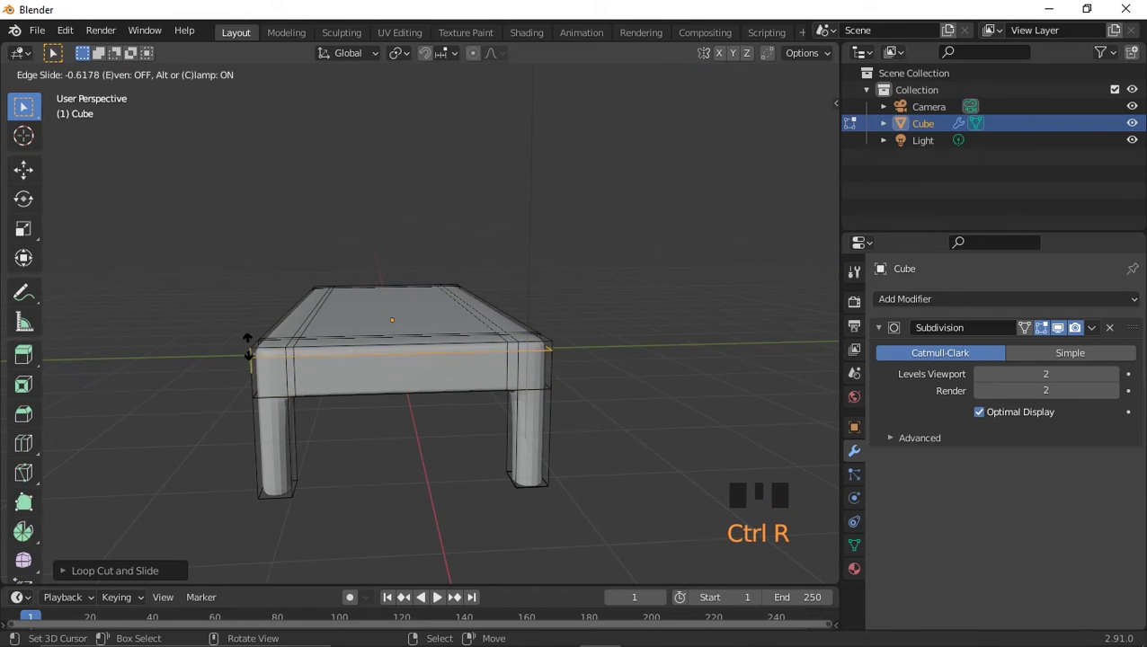
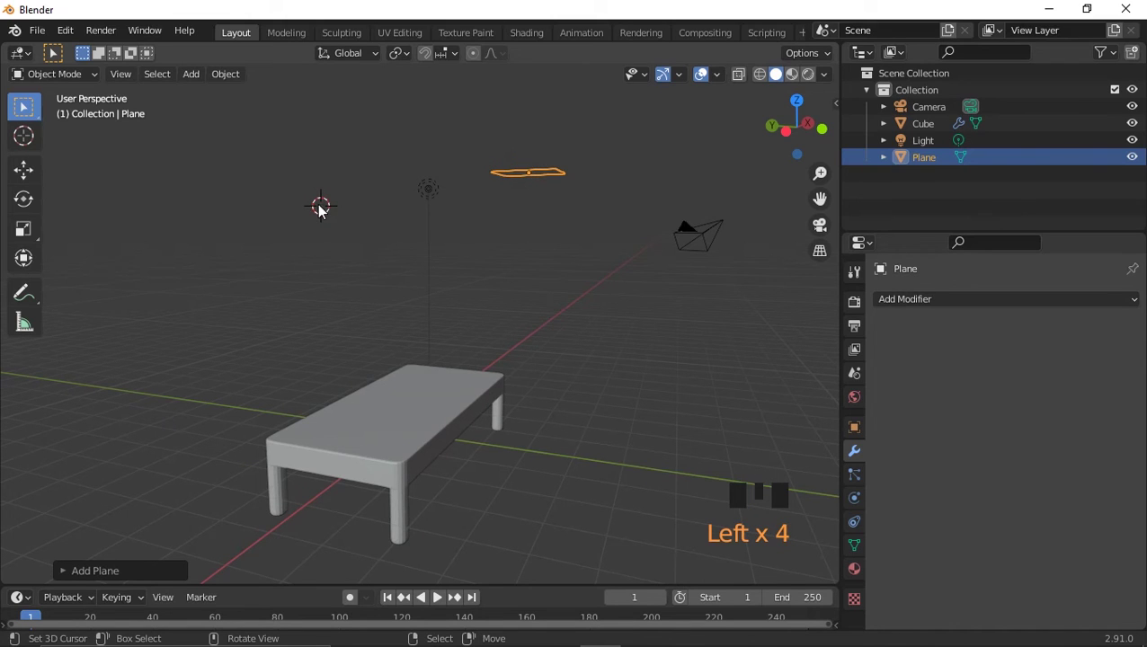
Place the 3D cursor in empty space beside the table.
{"action": "left_click", "coordinate": [281, 167]}
{"action": "left_click_drag", "start_coordinate": [347, 248], "coordinate": [325, 275]}
{"action": "left_click_drag", "start_coordinate": [282, 208], "coordinate": [336, 234]}
{"action": "left_click", "coordinate": [341, 237]}
{"action": "left_click_drag", "start_coordinate": [303, 223], "coordinate": [328, 275]}
{"action": "left_click", "coordinate": [340, 287]}
{"action": "left_click_drag", "start_coordinate": [361, 306], "coordinate": [396, 297]}
{"action": "left_click_drag", "start_coordinate": [530, 281], "coordinate": [547, 282]}
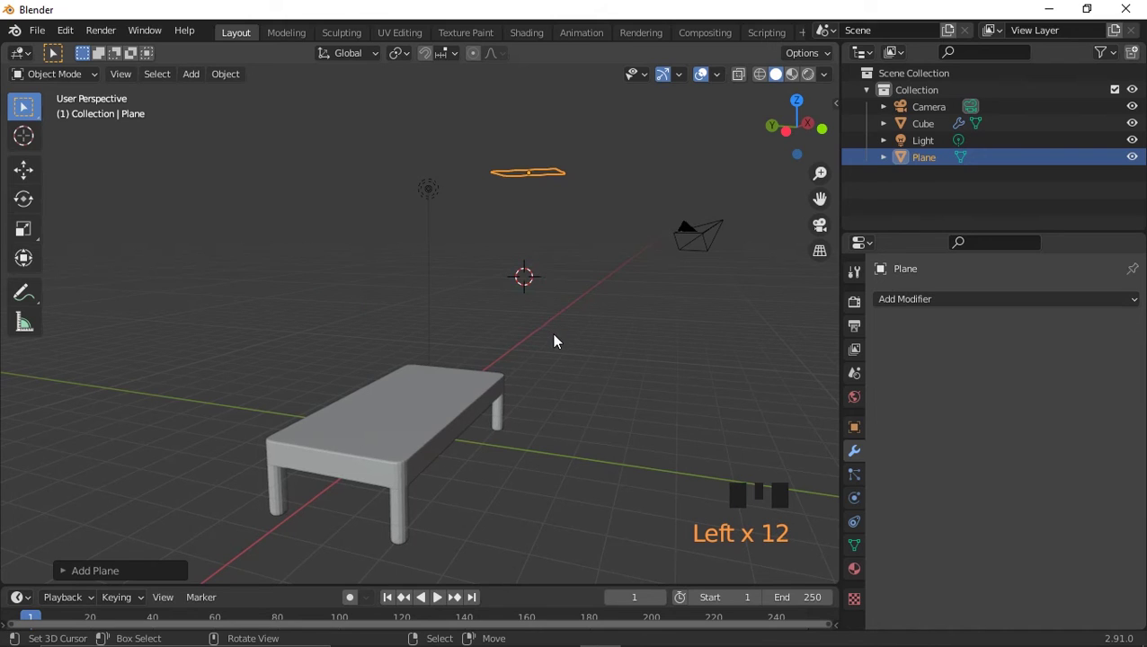
Delete the extra unwanted object with X, leaving the plane and table.
{"action": "left_click_drag", "start_coordinate": [197, 83], "coordinate": [527, 235]}
{"action": "key", "text": "x"}
{"action": "left_click_drag", "start_coordinate": [595, 286], "coordinate": [560, 301]}
{"action": "right_click", "coordinate": [541, 171]}
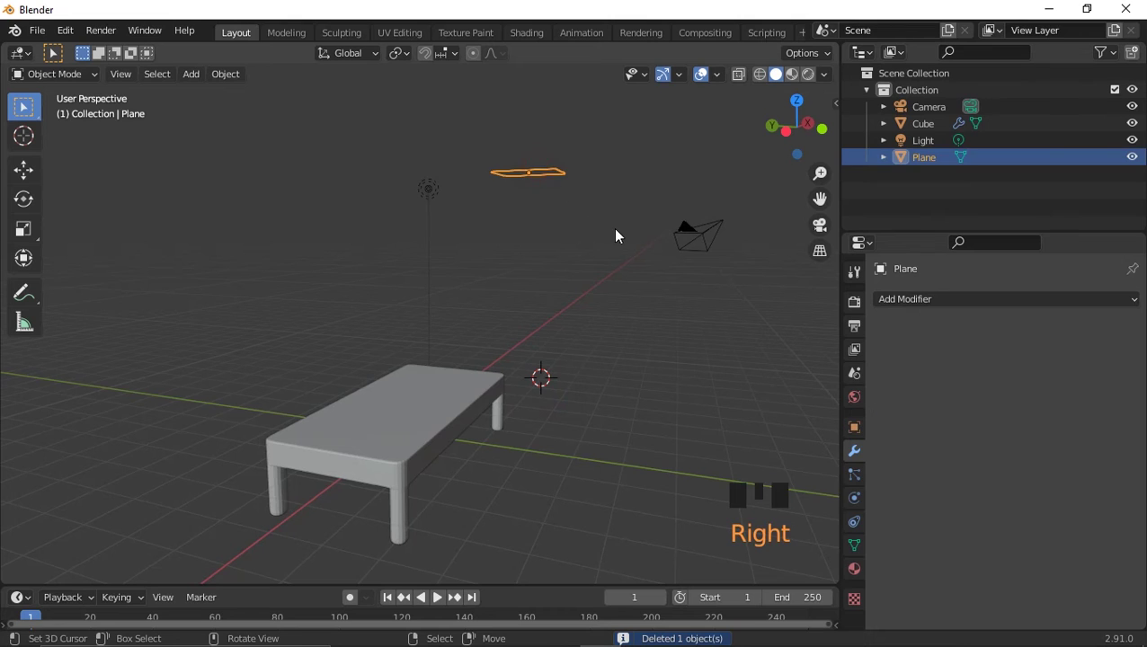
{"action": "left_click_drag", "start_coordinate": [561, 266], "coordinate": [453, 326]}
Start moving the plane while framing the scene around the table.
{"action": "scroll", "scroll_direction": "down", "scroll_amount": 3}
{"action": "middle_click", "coordinate": [473, 328]}
{"action": "key", "text": "g"}
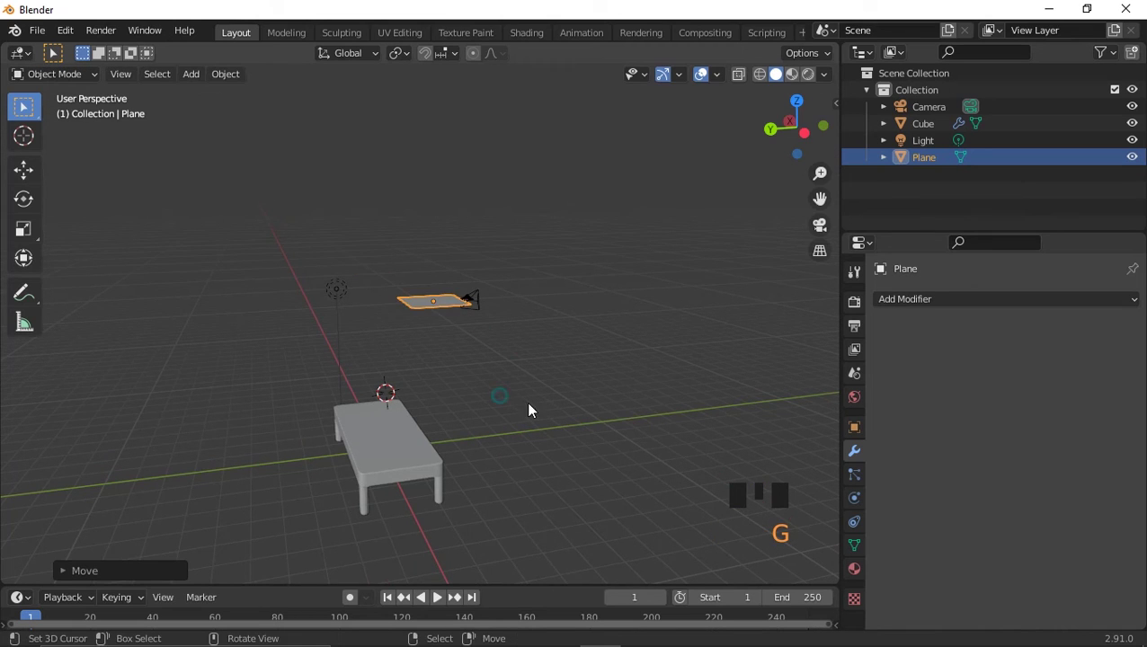
{"action": "left_click_drag", "start_coordinate": [524, 382], "coordinate": [560, 435]}
{"action": "scroll", "scroll_direction": "up", "scroll_amount": 3}
{"action": "left_click_drag", "start_coordinate": [517, 376], "coordinate": [511, 376]}
{"action": "scroll", "scroll_direction": "up", "scroll_amount": 3}
Slide the plane along X, drop it down Z to the table's level and stretch it along Y.
{"action": "key", "text": "g"}
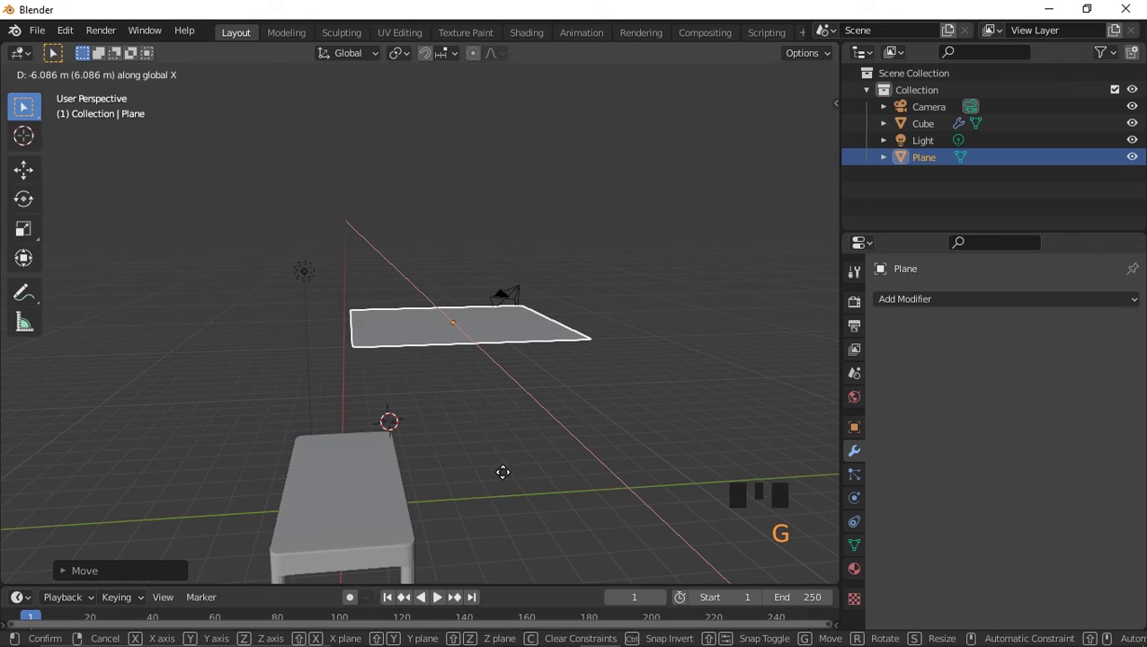
{"action": "middle_click", "coordinate": [481, 389]}
{"action": "key", "text": "g"}
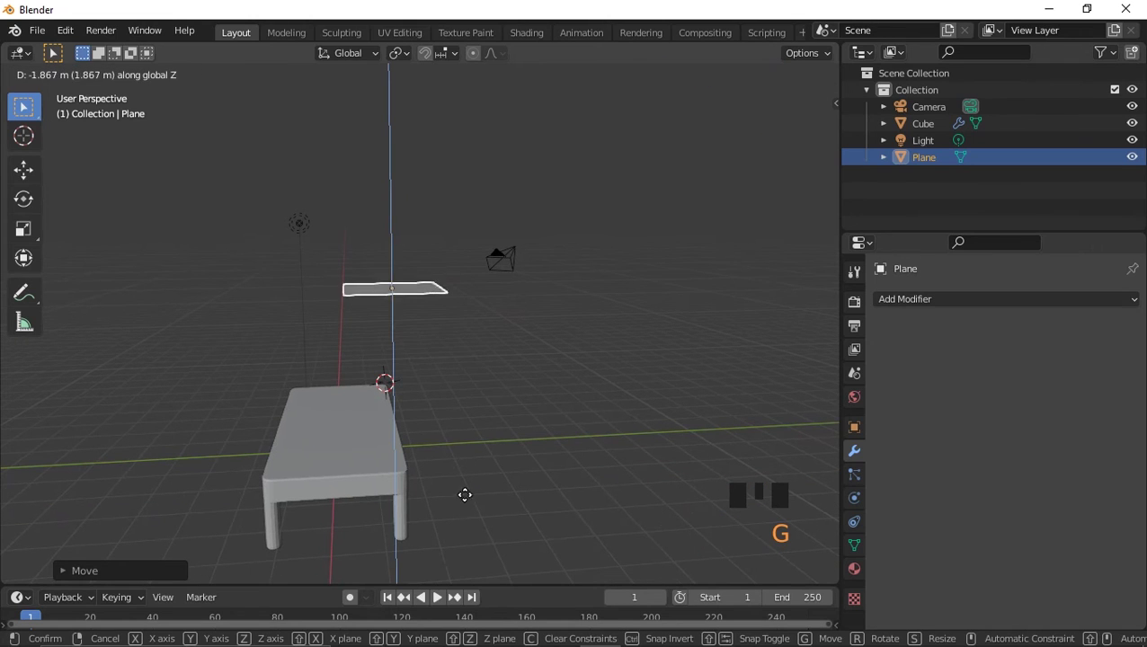
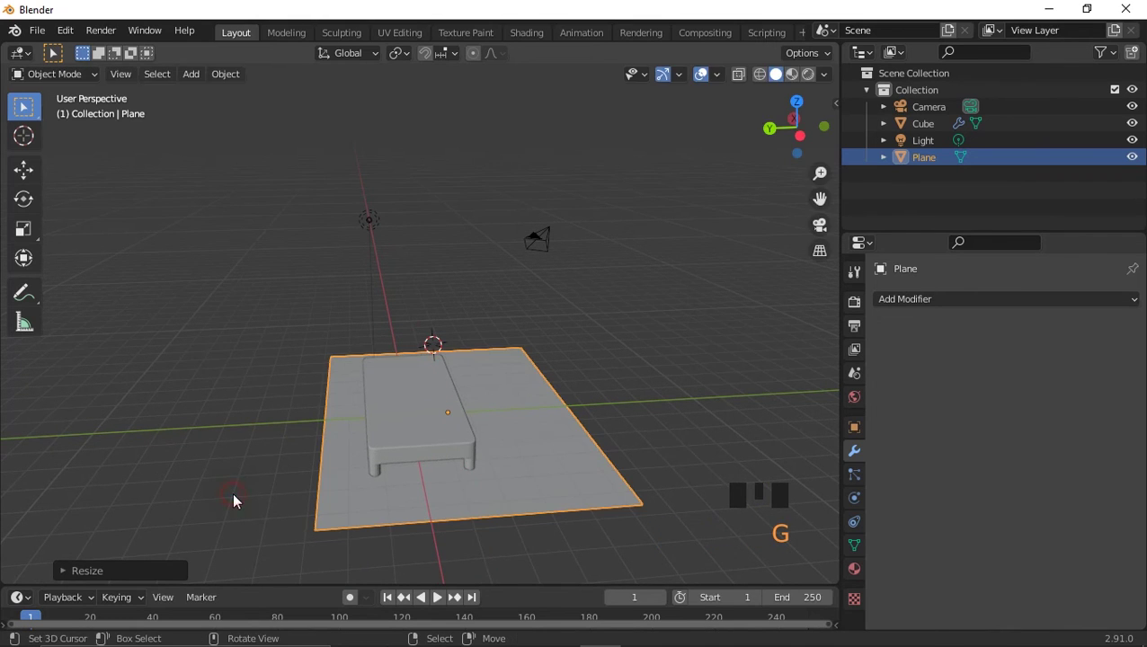
{"action": "key", "text": "g"}
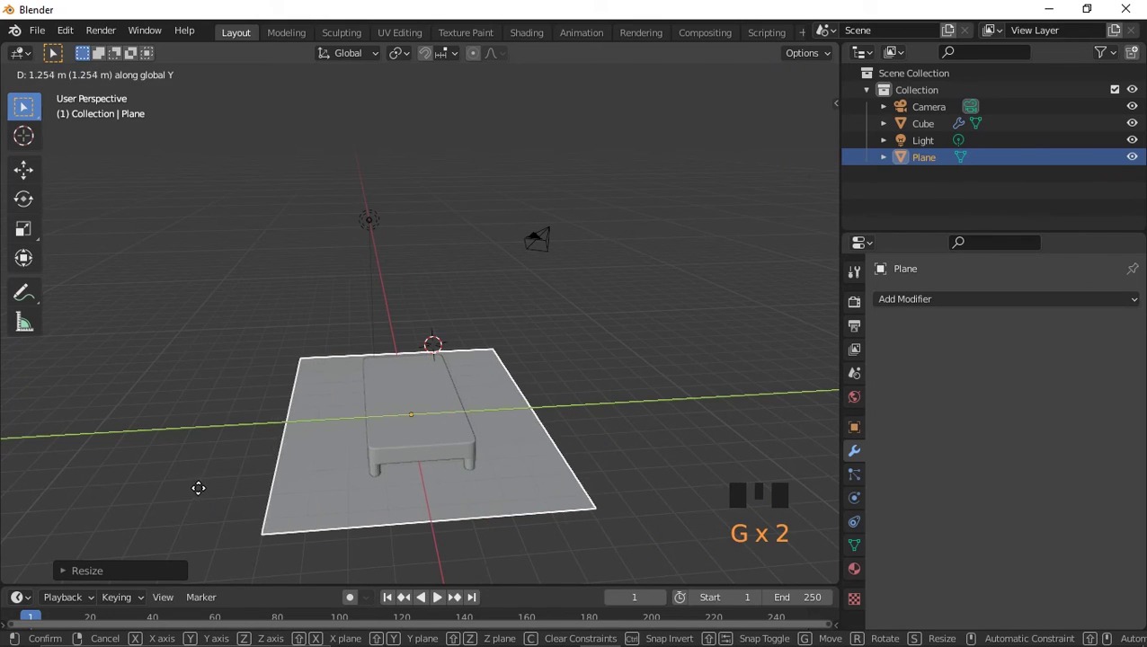
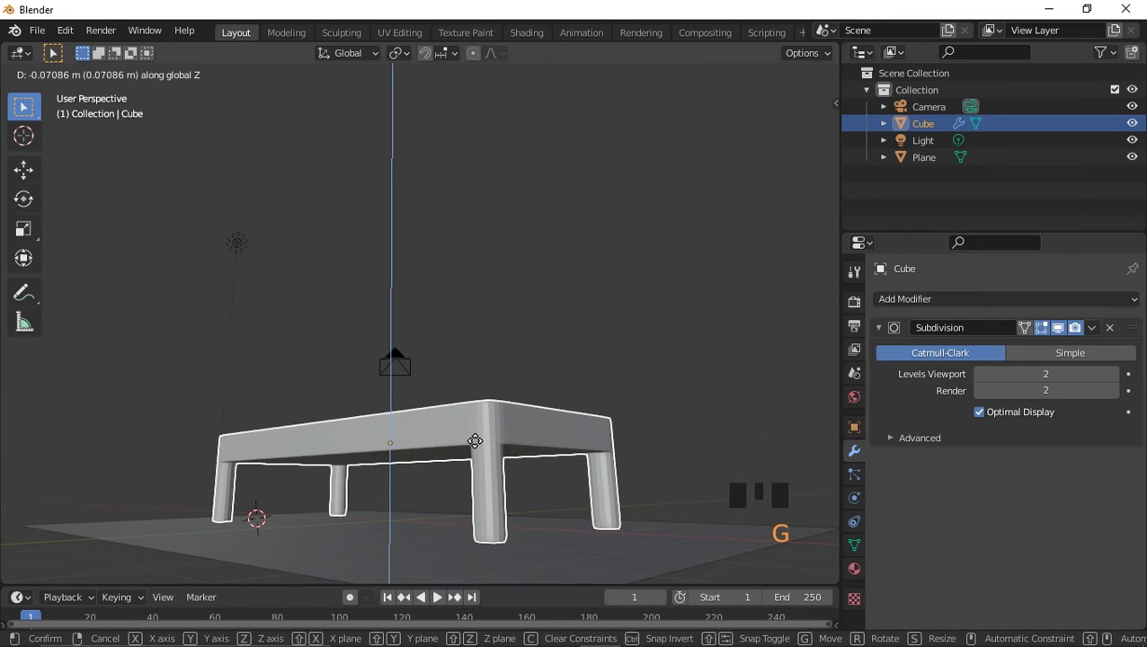
Lower the table onto the floor and scale the floor plane larger.
{"action": "left_click_drag", "start_coordinate": [480, 526], "coordinate": [406, 469]}
{"action": "scroll", "scroll_direction": "down", "scroll_amount": 3}
{"action": "left_click_drag", "start_coordinate": [466, 498], "coordinate": [460, 438]}
{"action": "scroll", "scroll_direction": "up", "scroll_amount": 3}
{"action": "left_click_drag", "start_coordinate": [394, 458], "coordinate": [566, 500]}
{"action": "right_click", "coordinate": [566, 500]}
{"action": "scroll", "scroll_direction": "down", "scroll_amount": 3}
{"action": "scroll", "scroll_direction": "up", "scroll_amount": 3}
{"action": "left_click_drag", "start_coordinate": [554, 504], "coordinate": [527, 498]}
{"action": "scroll", "scroll_direction": "down", "scroll_amount": 3}
{"action": "key", "text": "s"}
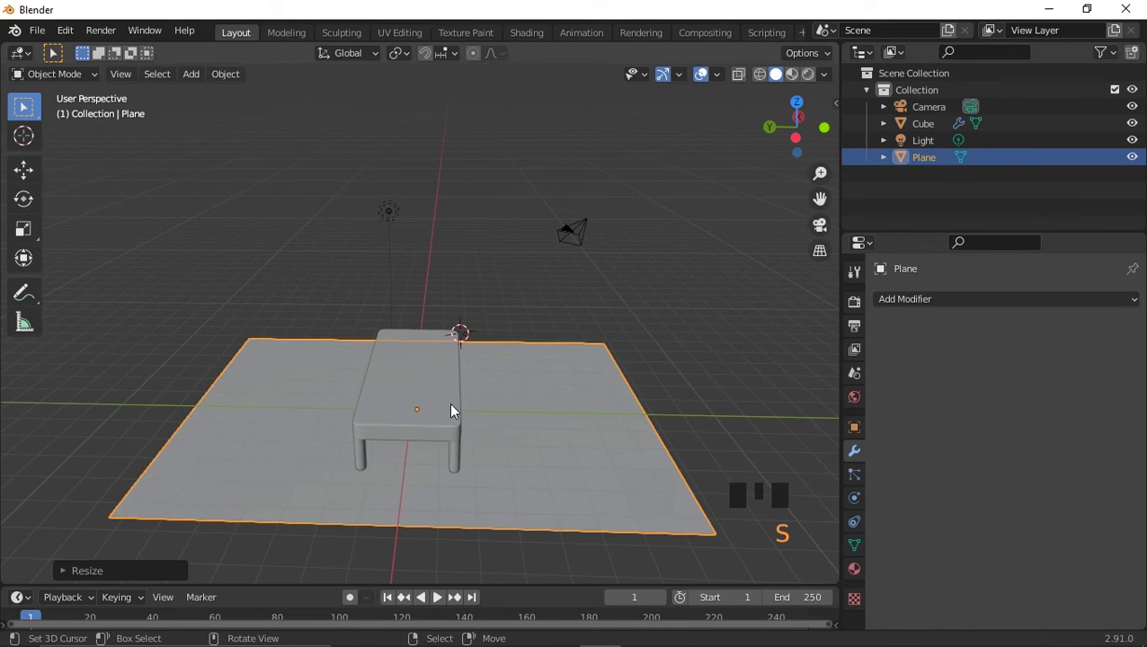
{"action": "right_click", "coordinate": [452, 408]}
Slide the table along Y across the floor and select the floor plane.
{"action": "key", "text": "g"}
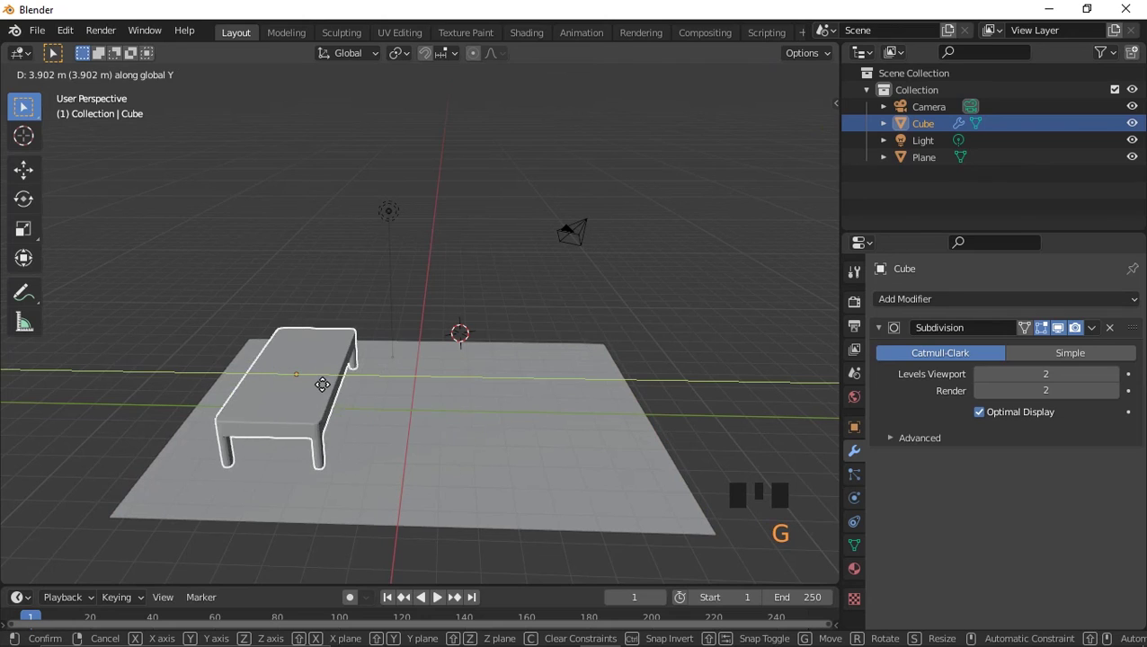
{"action": "left_click_drag", "start_coordinate": [381, 422], "coordinate": [409, 462]}
{"action": "right_click", "coordinate": [409, 462]}
{"action": "left_click_drag", "start_coordinate": [316, 389], "coordinate": [408, 450]}
{"action": "left_click_drag", "start_coordinate": [408, 450], "coordinate": [353, 461]}
{"action": "scroll", "scroll_direction": "up", "scroll_amount": 3}
{"action": "left_click_drag", "start_coordinate": [464, 461], "coordinate": [418, 473]}
{"action": "scroll", "scroll_direction": "down", "scroll_amount": 3}
{"action": "left_click_drag", "start_coordinate": [424, 472], "coordinate": [472, 506]}
{"action": "right_click", "coordinate": [472, 506]}
Move the floor plane vertically so its height sits just under the table.
{"action": "key", "text": "g"}
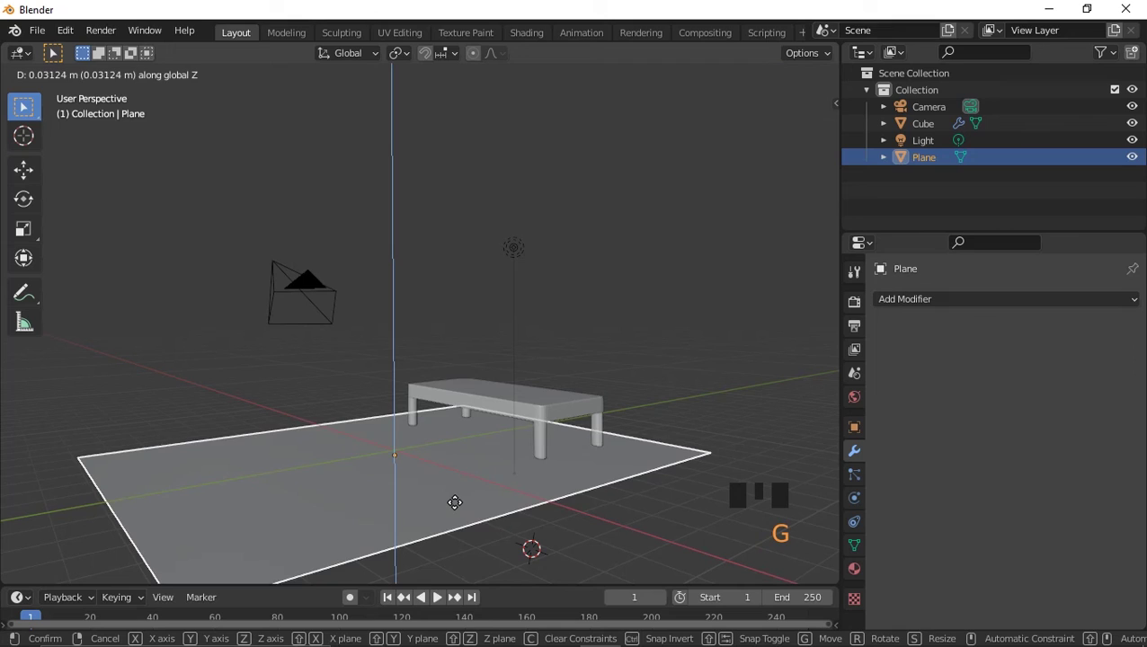
{"action": "left_click_drag", "start_coordinate": [369, 515], "coordinate": [81, 79]}
{"action": "left_click_drag", "start_coordinate": [81, 79], "coordinate": [400, 475]}
{"action": "left_click_drag", "start_coordinate": [400, 475], "coordinate": [146, 87]}
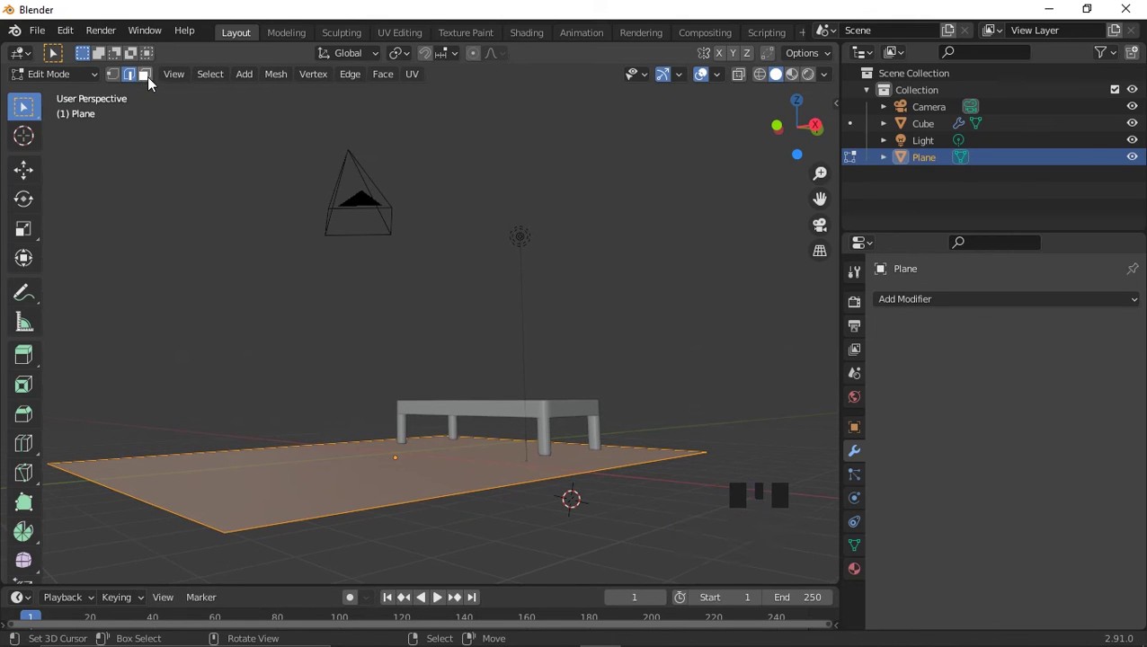
Select the floor's face and extrude it into a thick slab beneath the table.
{"action": "left_click", "coordinate": [153, 84]}
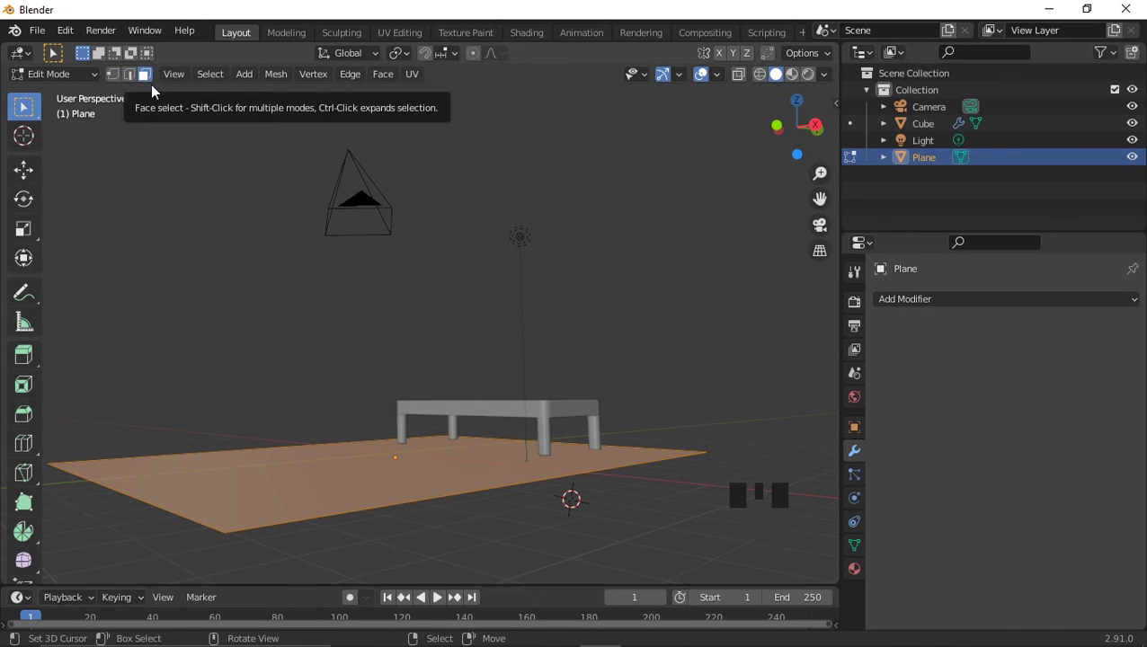
{"action": "key", "text": "e"}
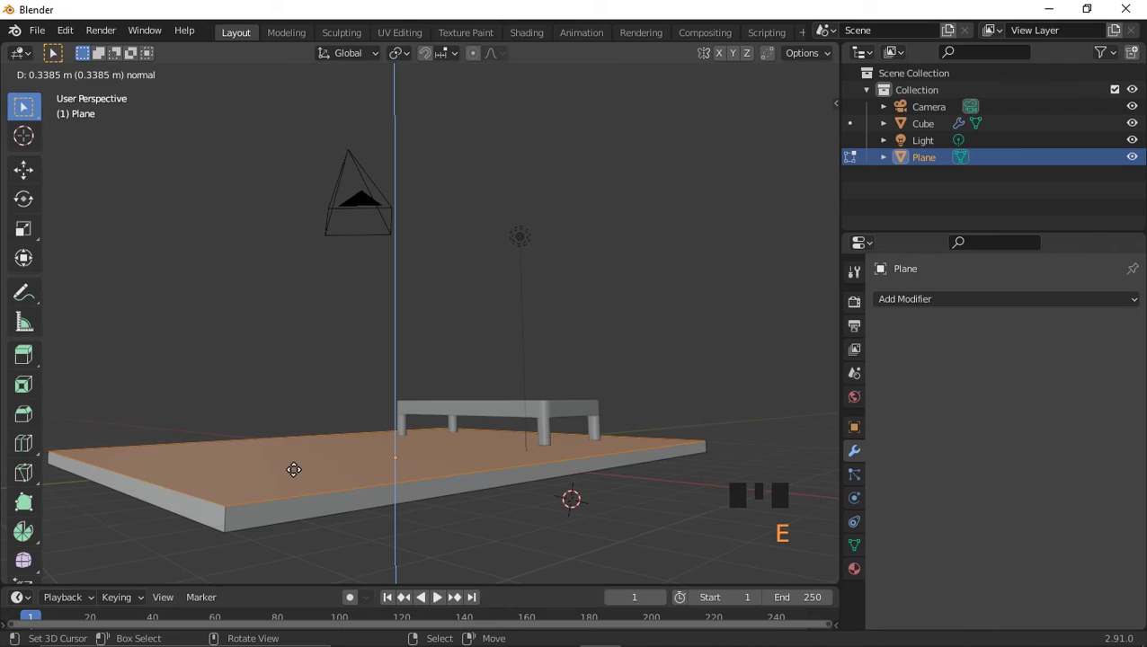
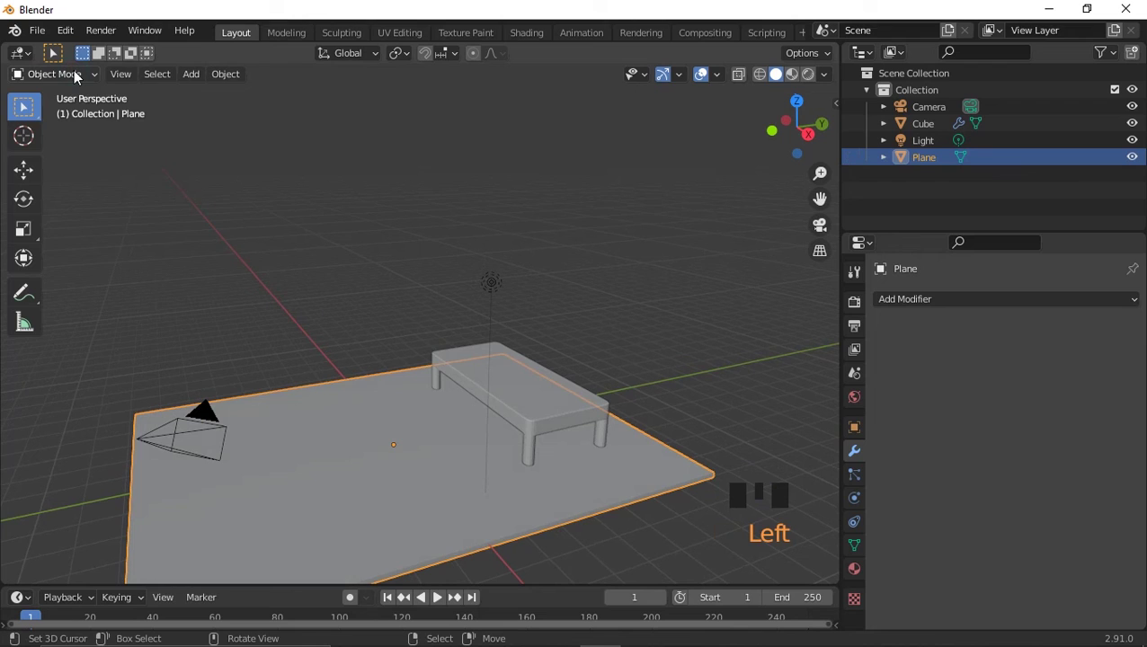
{"action": "key", "text": "Tab"}
{"action": "left_click", "coordinate": [69, 80]}
{"action": "left_click", "coordinate": [66, 80]}
{"action": "key", "text": "Tab"}
{"action": "left_click_drag", "start_coordinate": [65, 80], "coordinate": [374, 433]}
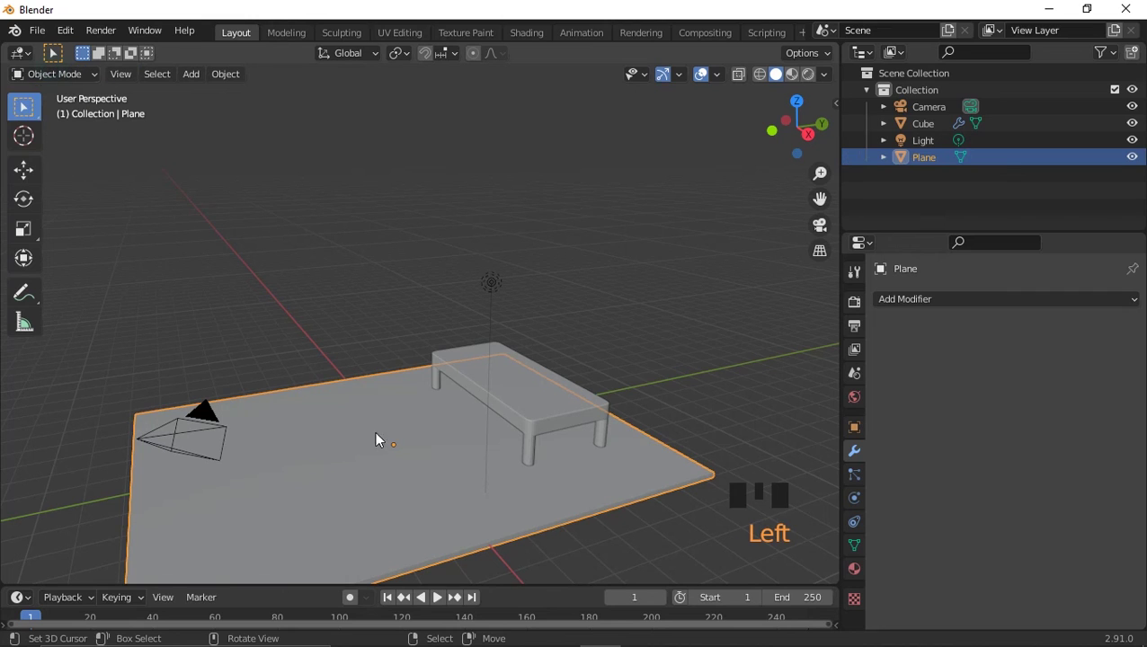
{"action": "left_click_drag", "start_coordinate": [395, 465], "coordinate": [555, 485]}
{"action": "left_click_drag", "start_coordinate": [555, 485], "coordinate": [431, 389]}
{"action": "left_click_drag", "start_coordinate": [432, 389], "coordinate": [321, 440]}
{"action": "left_click_drag", "start_coordinate": [560, 440], "coordinate": [546, 483]}
{"action": "left_click_drag", "start_coordinate": [546, 483], "coordinate": [635, 495]}
{"action": "left_click_drag", "start_coordinate": [589, 486], "coordinate": [503, 484]}
{"action": "scroll", "scroll_direction": "up", "scroll_amount": 3}
{"action": "left_click_drag", "start_coordinate": [494, 484], "coordinate": [289, 461]}
{"action": "left_click_drag", "start_coordinate": [288, 461], "coordinate": [352, 487]}
{"action": "left_click_drag", "start_coordinate": [417, 503], "coordinate": [455, 514]}
{"action": "left_click_drag", "start_coordinate": [456, 514], "coordinate": [520, 522]}
{"action": "left_click_drag", "start_coordinate": [521, 522], "coordinate": [473, 483]}
{"action": "scroll", "scroll_direction": "down", "scroll_amount": 3}
{"action": "scroll", "scroll_direction": "up", "scroll_amount": 3}
{"action": "left_click_drag", "start_coordinate": [469, 493], "coordinate": [526, 495]}
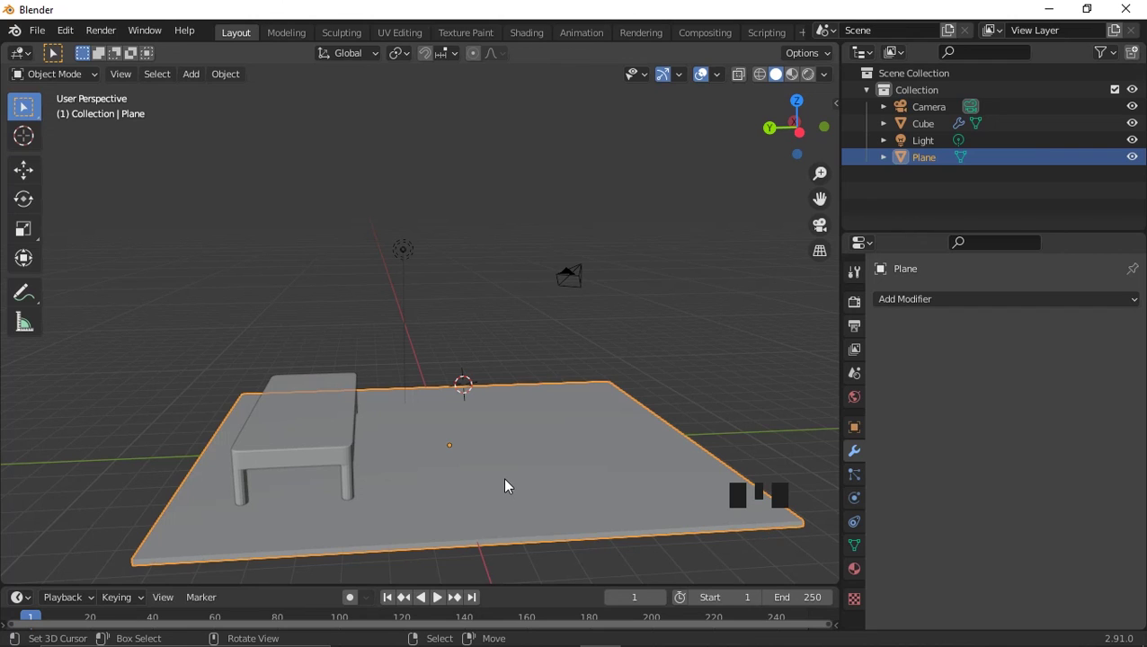
{"action": "left_click_drag", "start_coordinate": [457, 471], "coordinate": [340, 422]}
{"action": "left_click_drag", "start_coordinate": [370, 440], "coordinate": [498, 503]}
{"action": "left_click_drag", "start_coordinate": [496, 505], "coordinate": [363, 455]}
{"action": "right_click", "coordinate": [523, 510]}
{"action": "left_click_drag", "start_coordinate": [364, 439], "coordinate": [444, 478]}
{"action": "left_click_drag", "start_coordinate": [446, 478], "coordinate": [365, 466]}
{"action": "left_click_drag", "start_coordinate": [338, 456], "coordinate": [423, 463]}
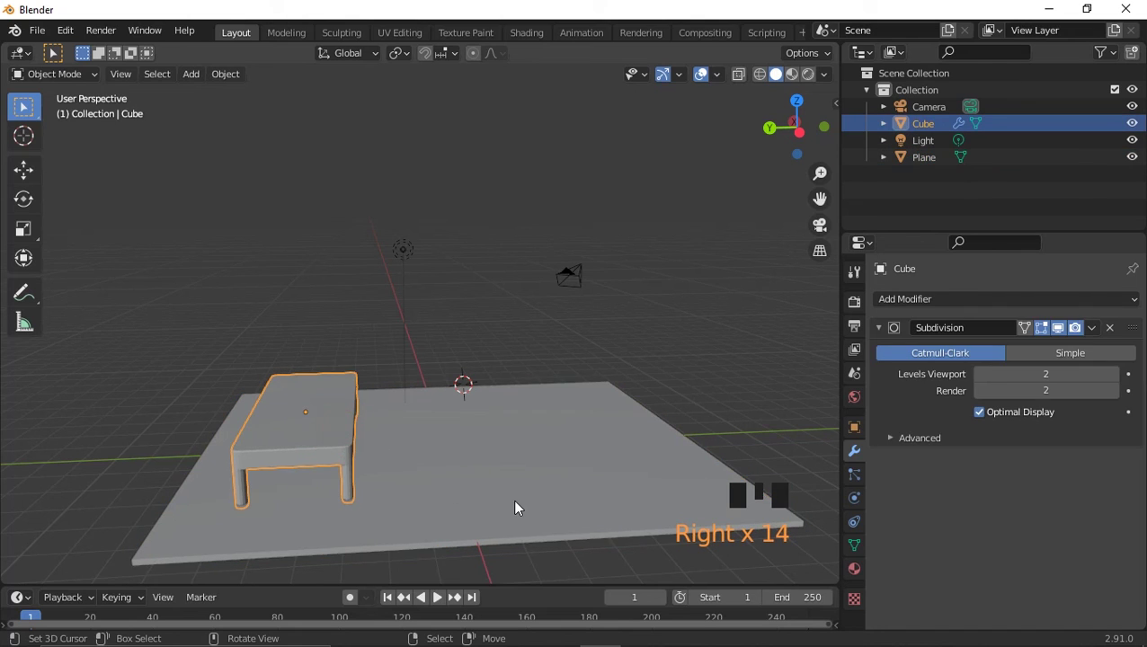